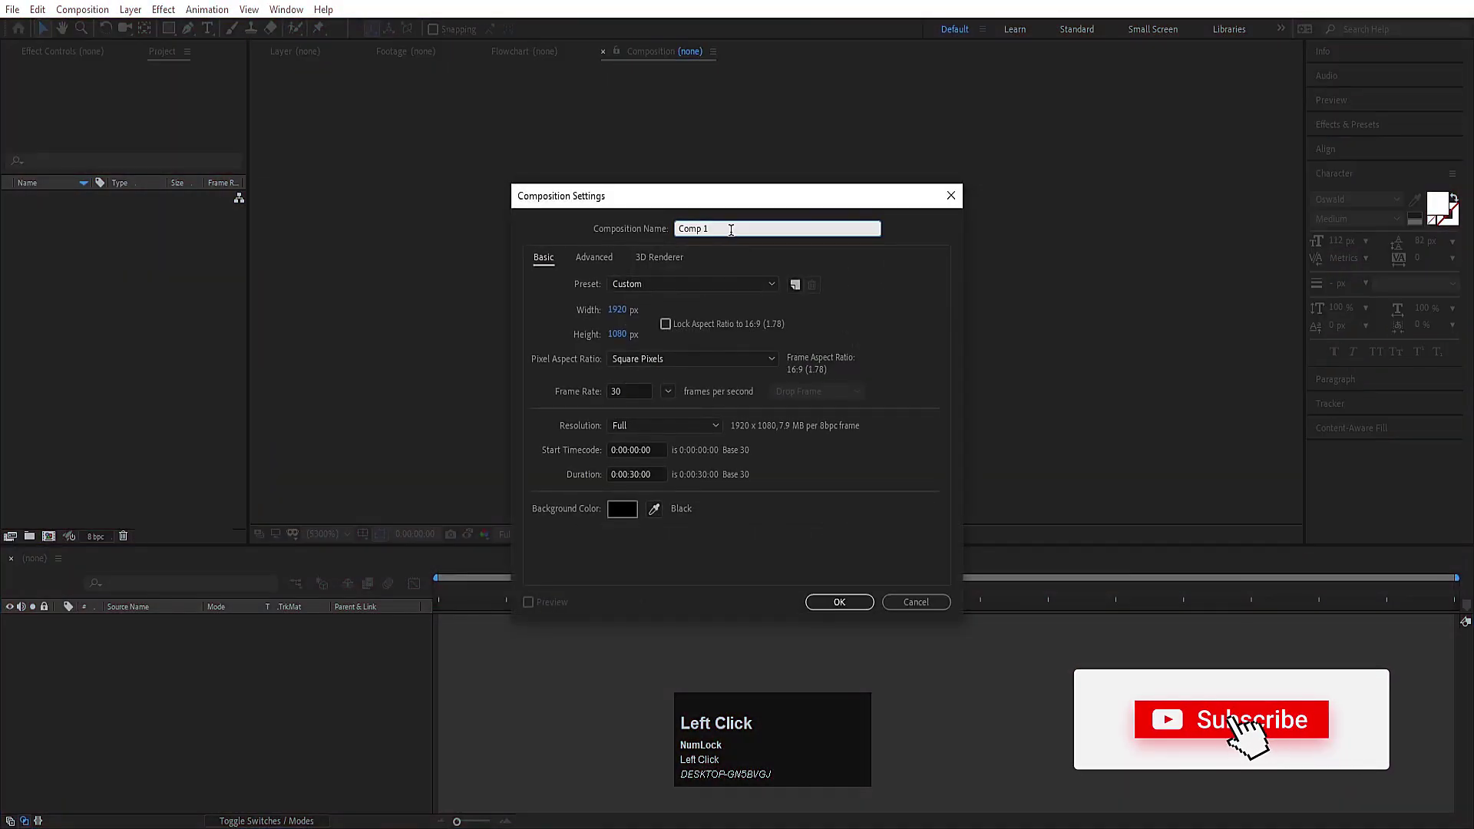
Name the new 1920x1080 composition 'Main Animation' and confirm its settings
key("ctrl+a")
type("ain")
key("space")
type("imation")
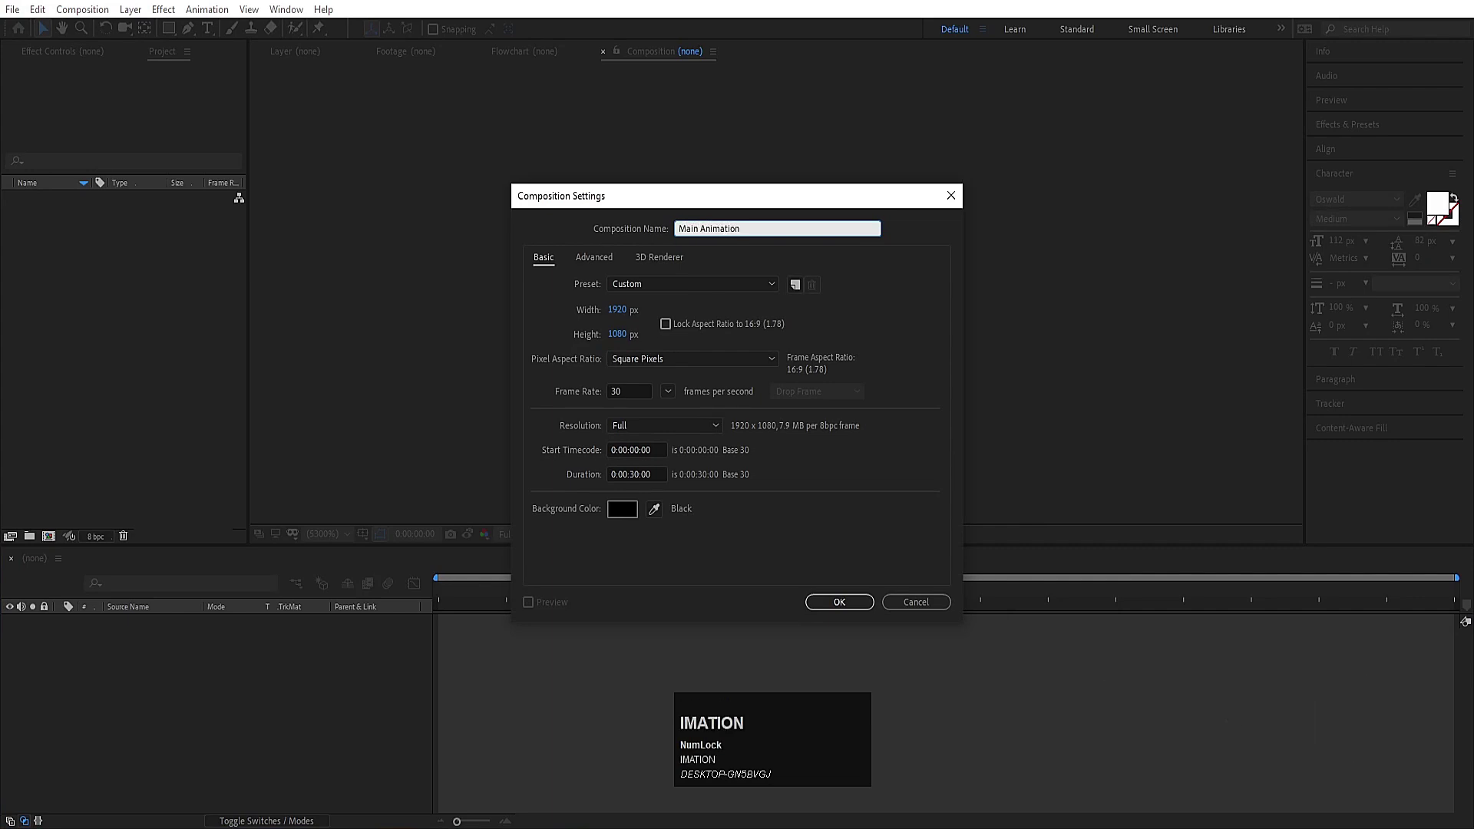
left_click(845, 606)
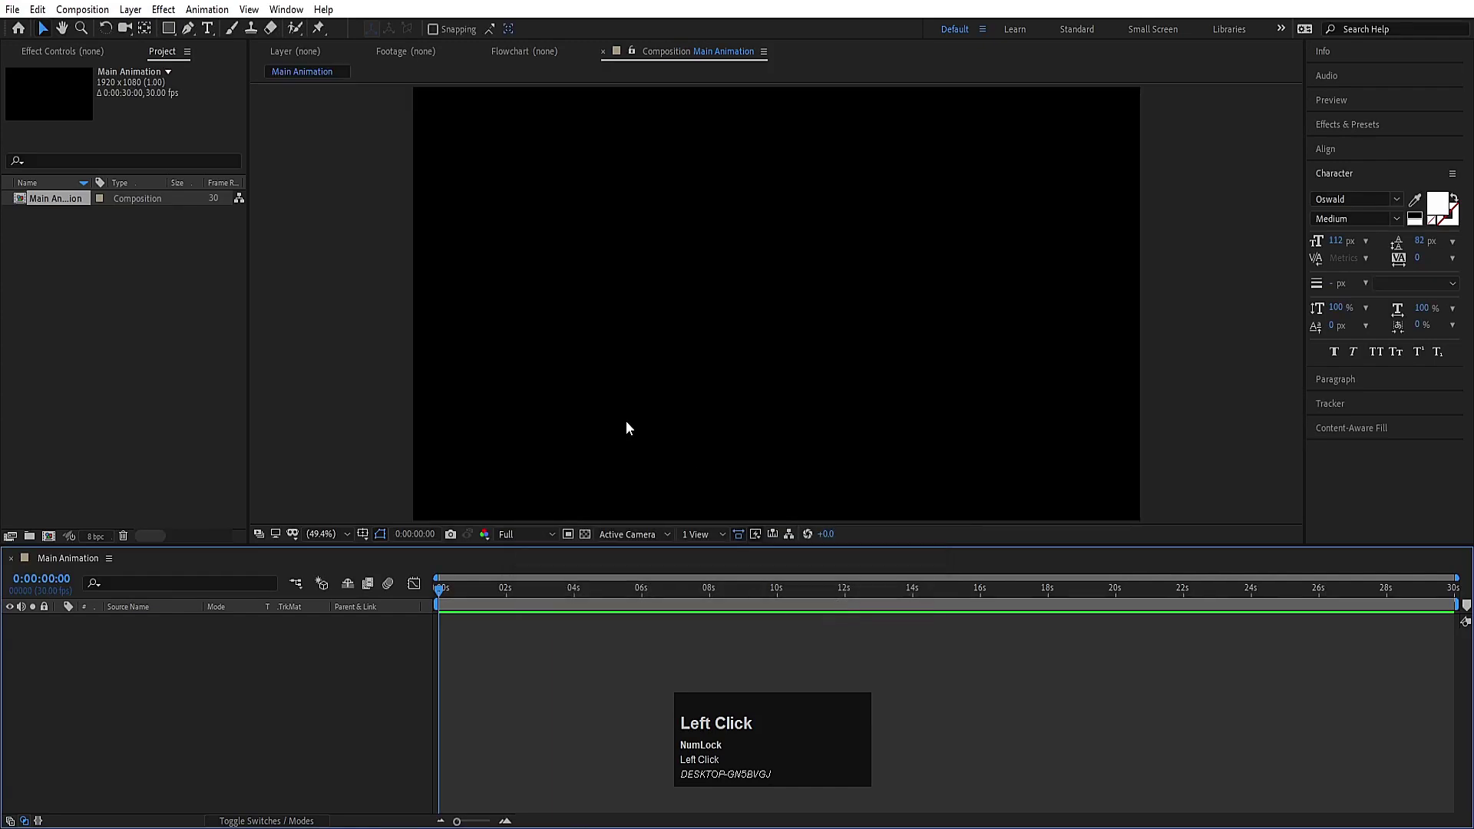
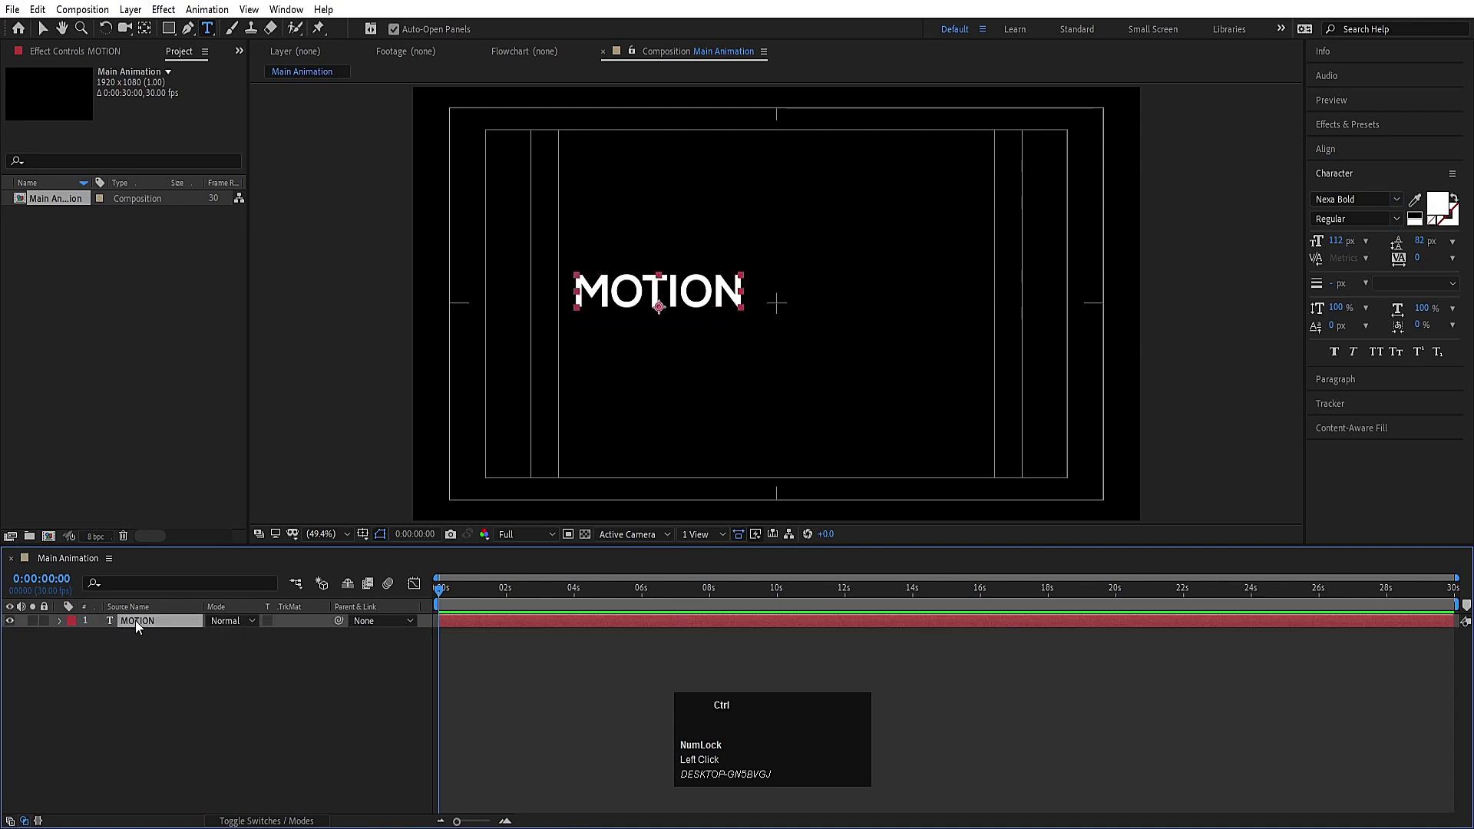
Centre MOTION in the comp and give its text animator a lowered Position and 0% Opacity
key("ctrl+alt+Home")
left_click(1339, 159)
key("s")
left_click_drag(233, 640, 103, 705)
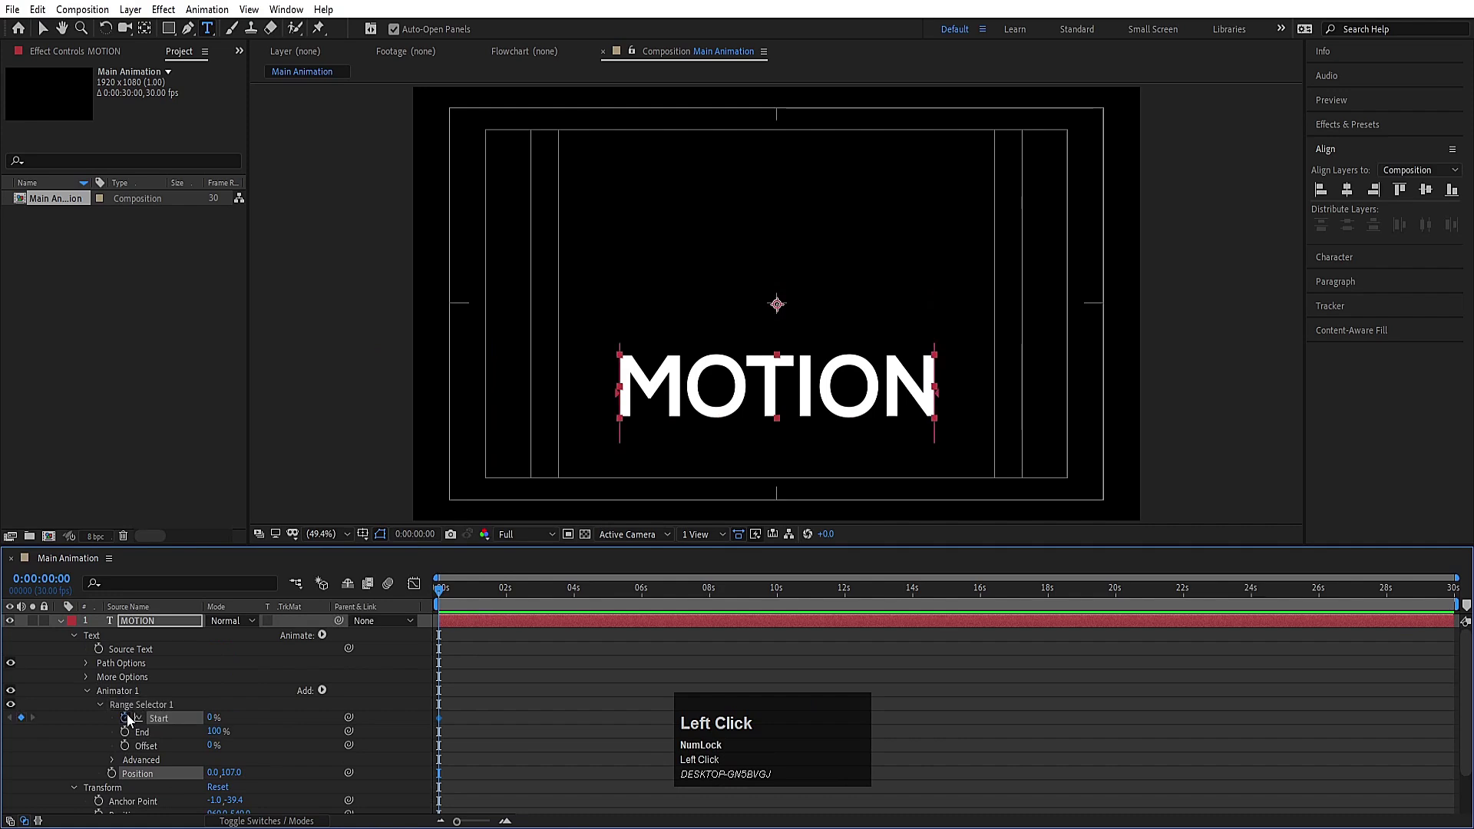
type("==")
left_click_drag(668, 594, 406, 623)
Keyframe the Range Selector Start from 0% to 100% over time and ease the keyframes
key("space")
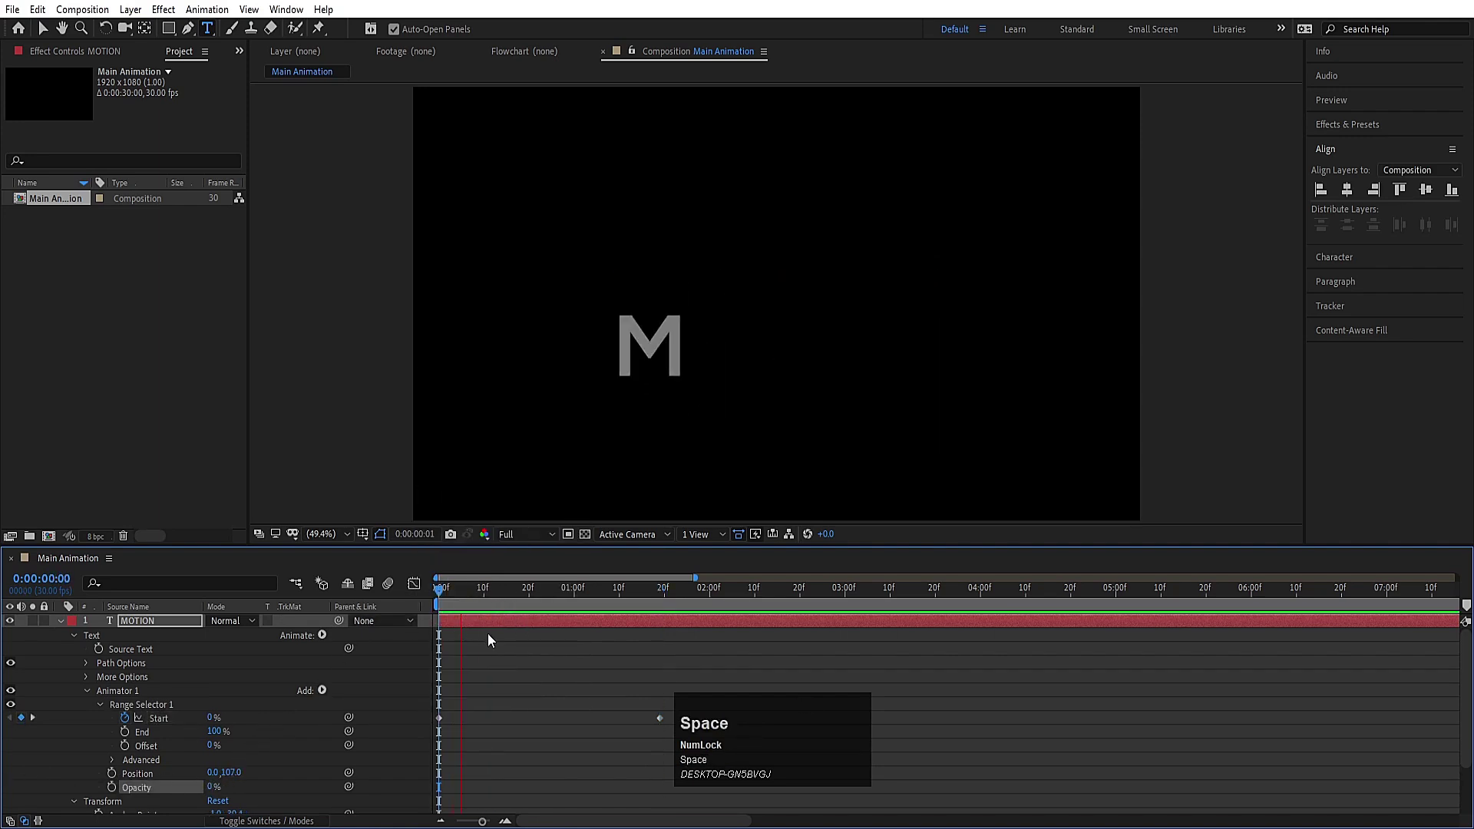
key("space")
left_click_drag(785, 714, 430, 712)
key("F9")
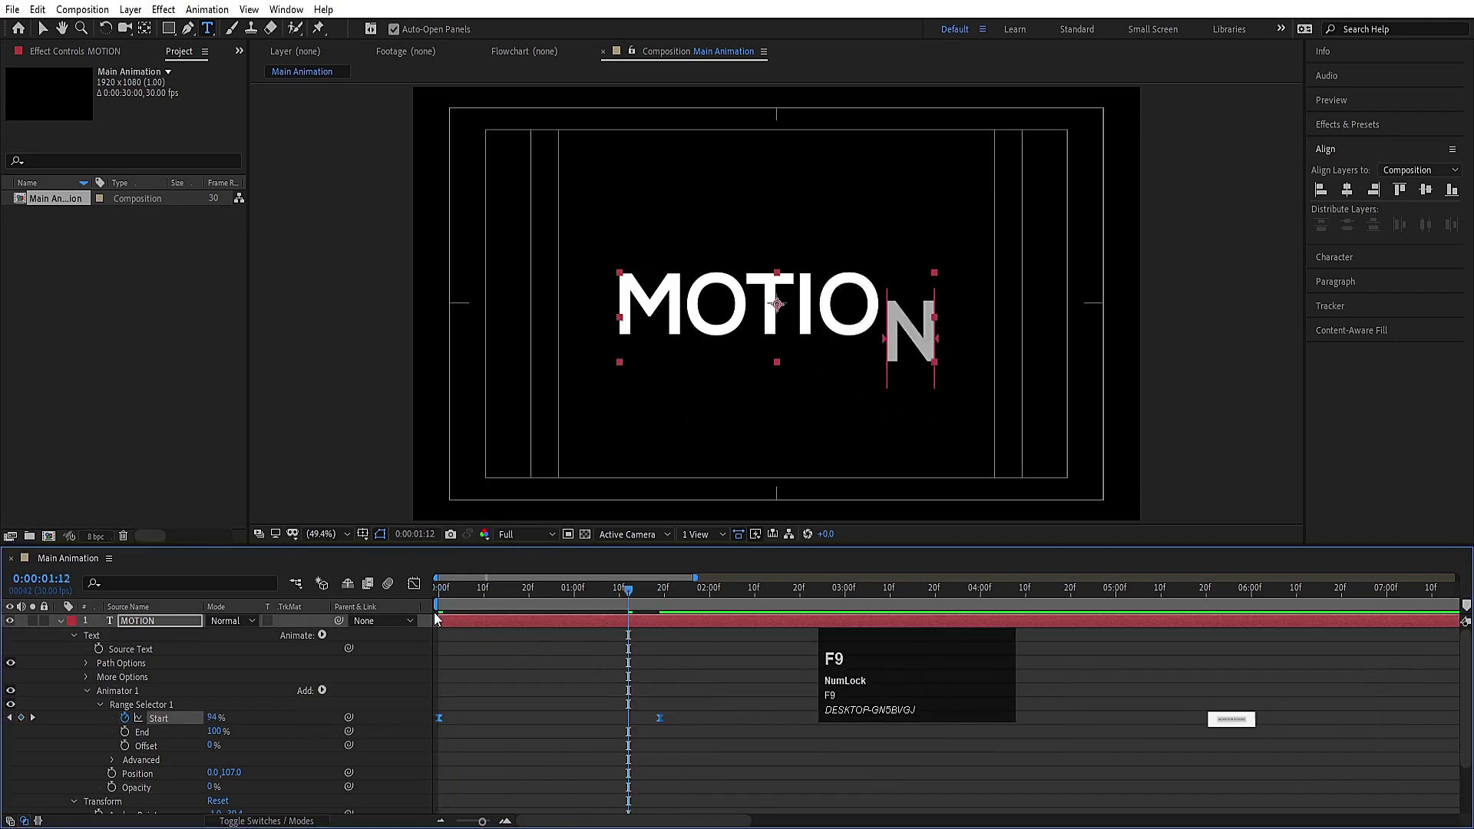
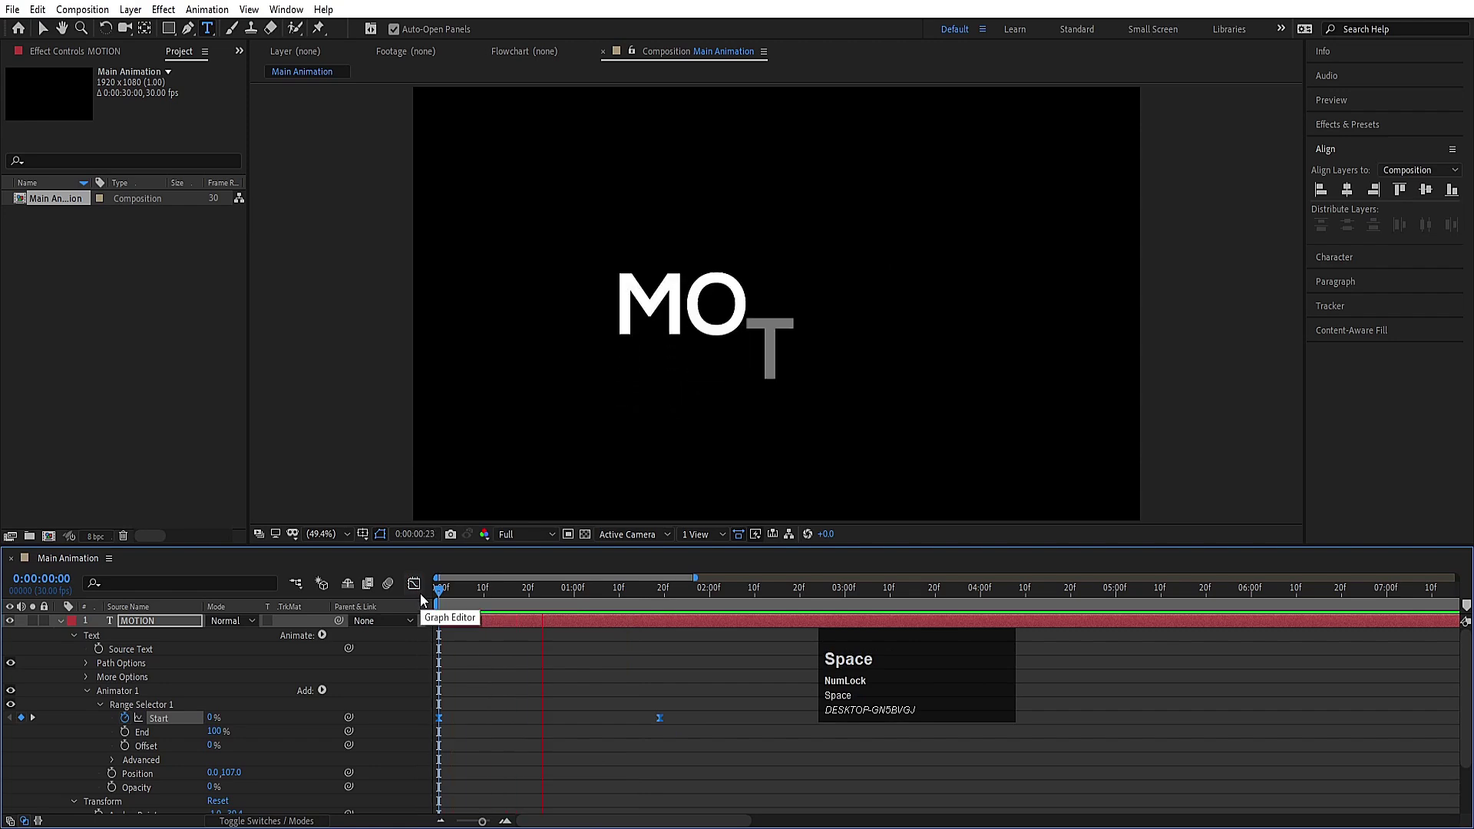
scroll("up", 3)
left_click(61, 631)
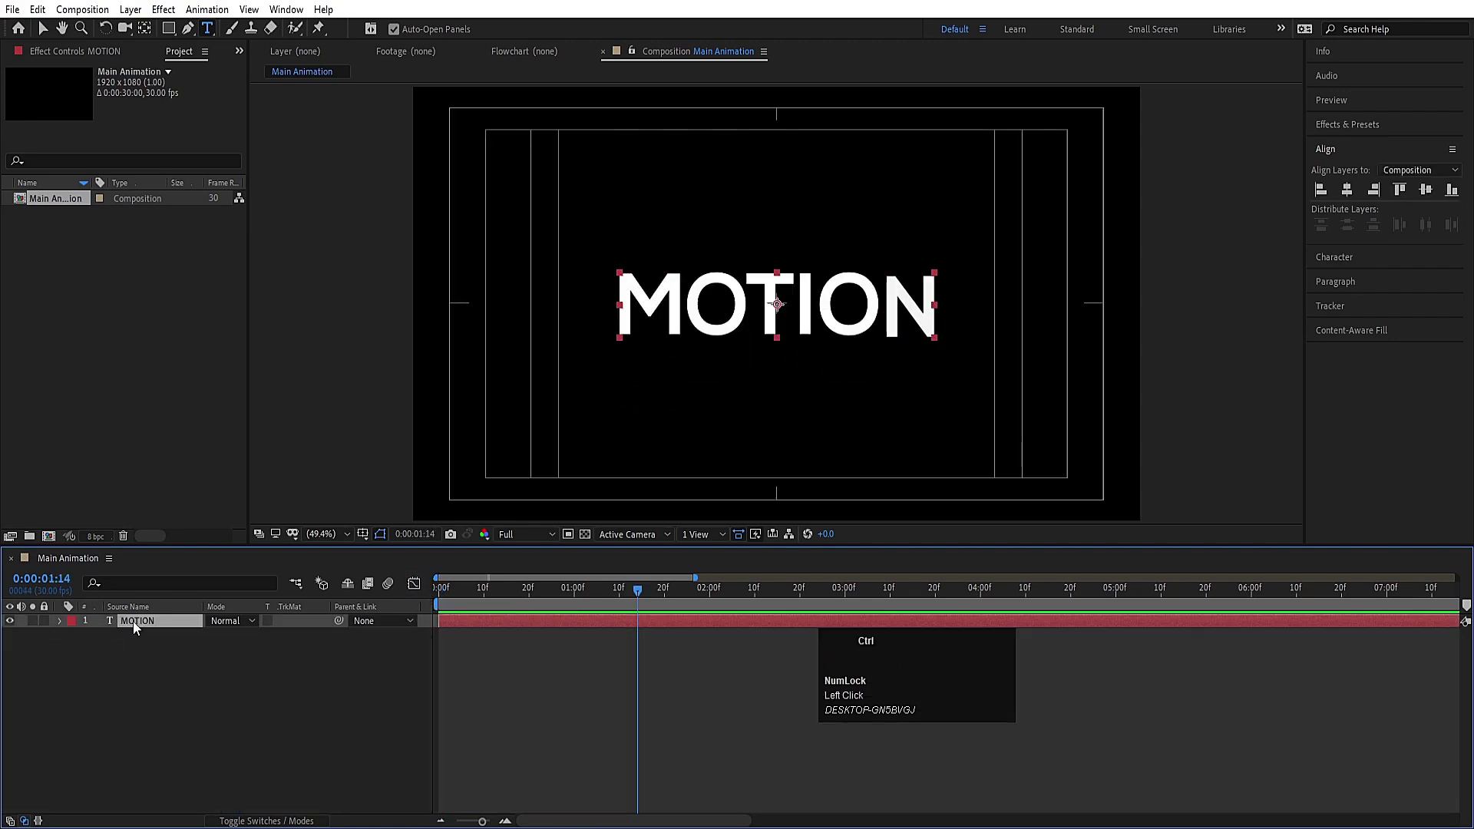
Duplicate MOTION as a GRAPHICS copy, remove its text animator and hide the layer
key("ctrl+d")
key("u")
key("space")
left_click(61, 632)
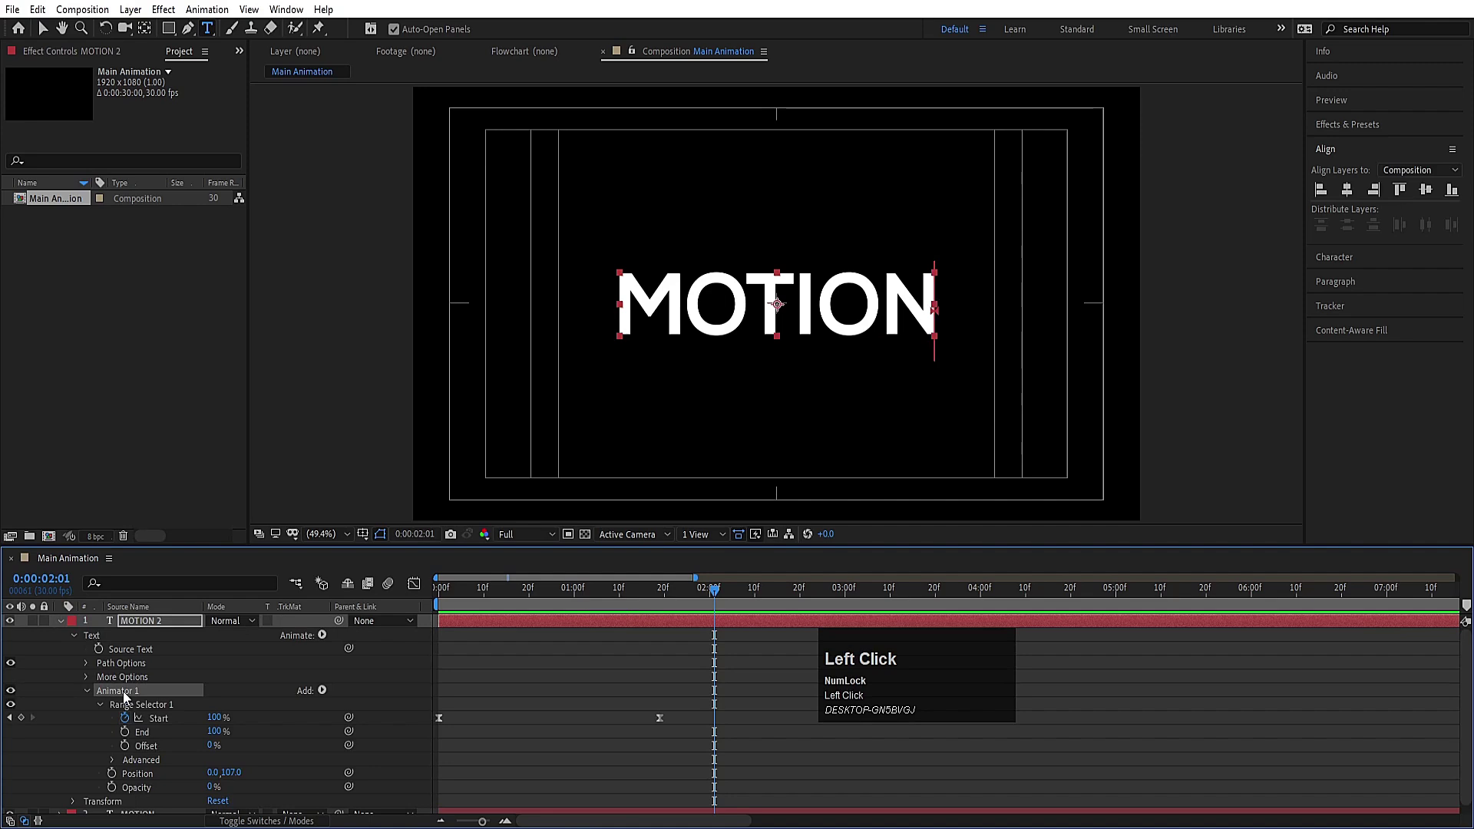
left_click(12, 716)
key("ctrl+a")
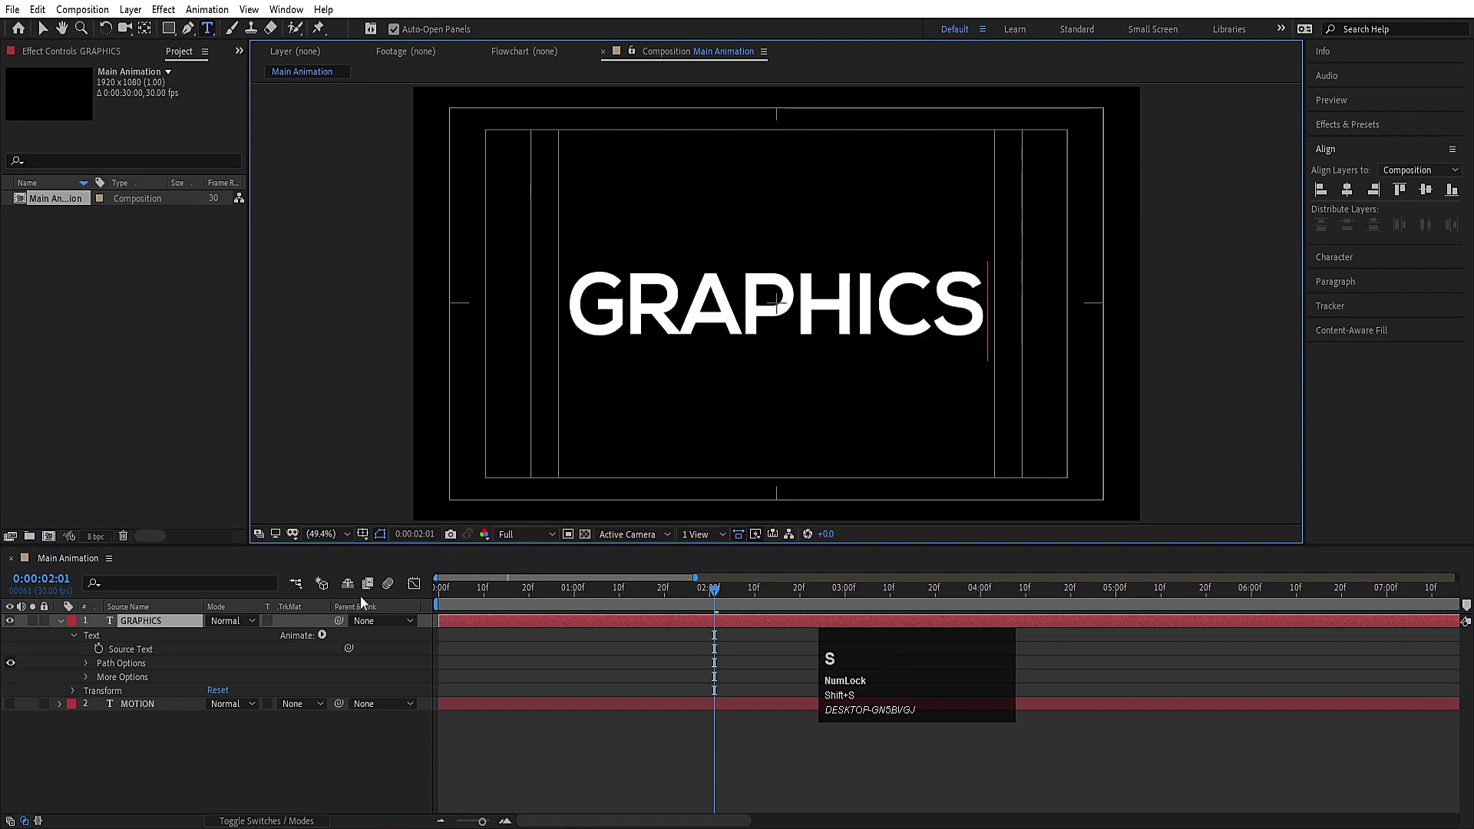
left_click(193, 768)
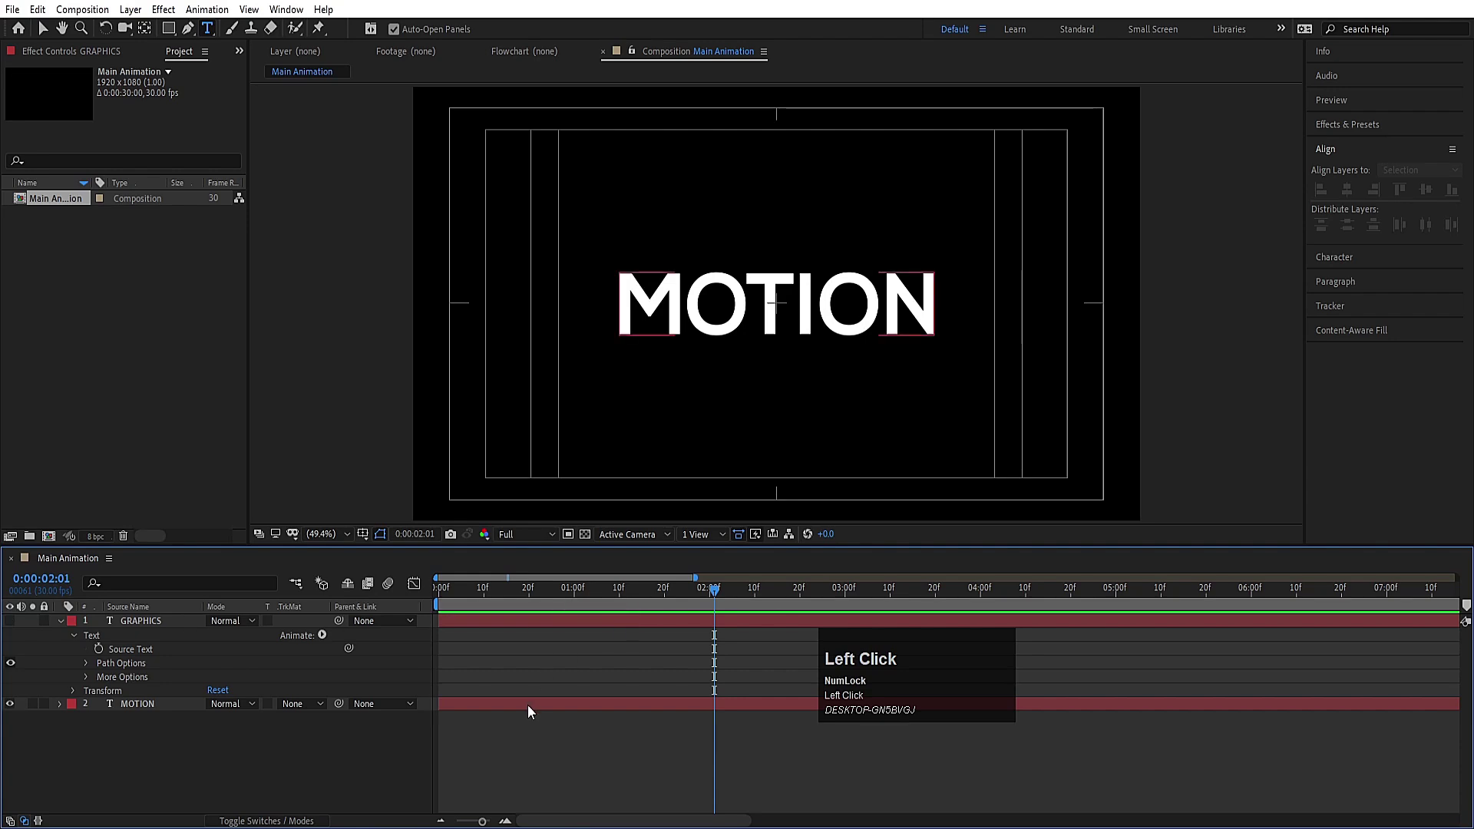
Show only MOTION's keyframed properties and reveal the timeline layer switches
key("u")
left_click(649, 595)
key("space")
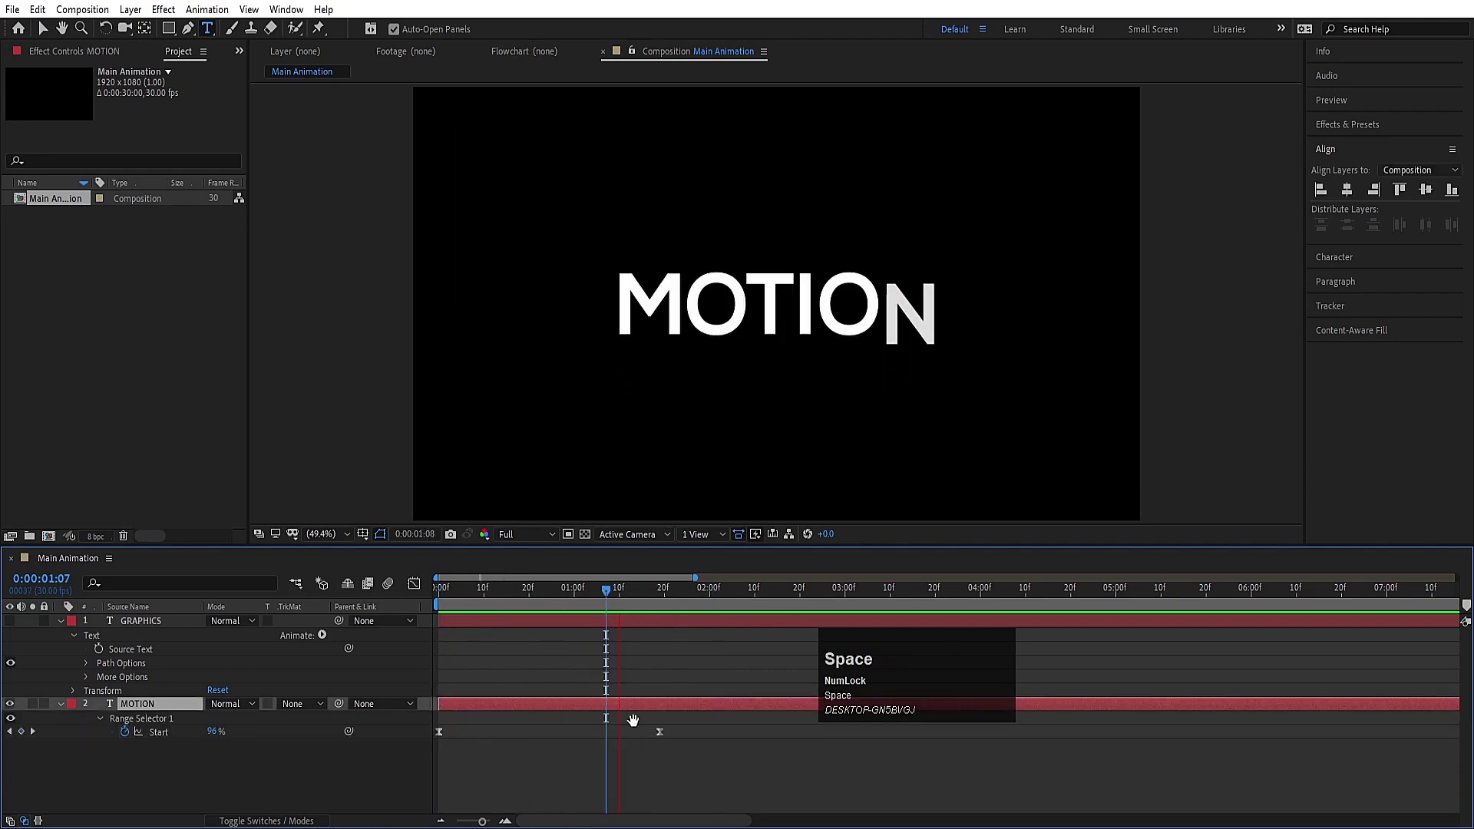
key("F4")
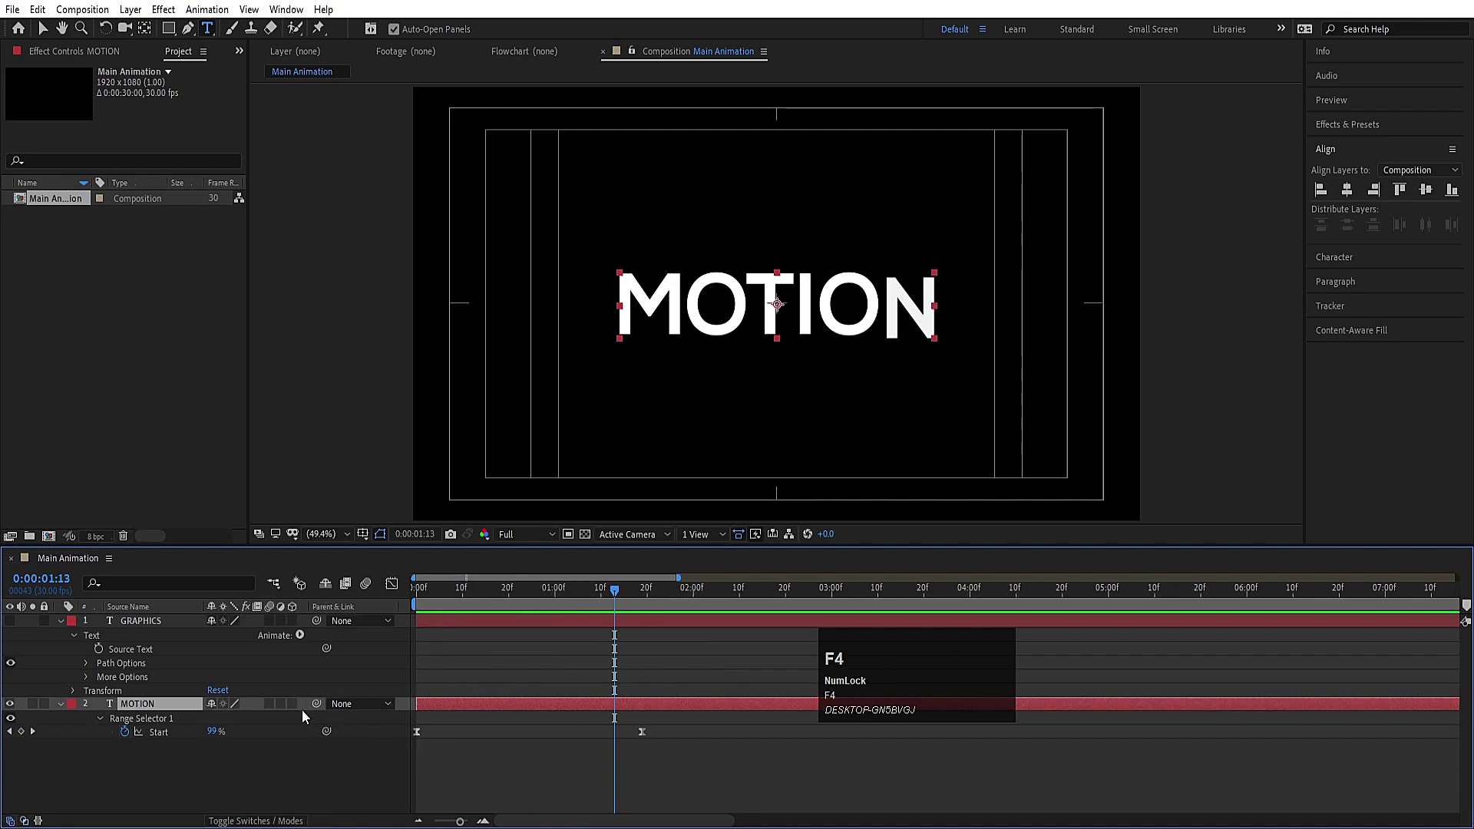
Make MOTION a 3D layer and keyframe its Y Rotation from 0° to 180°
left_click(293, 714)
key("r")
left_click_drag(104, 754, 232, 751)
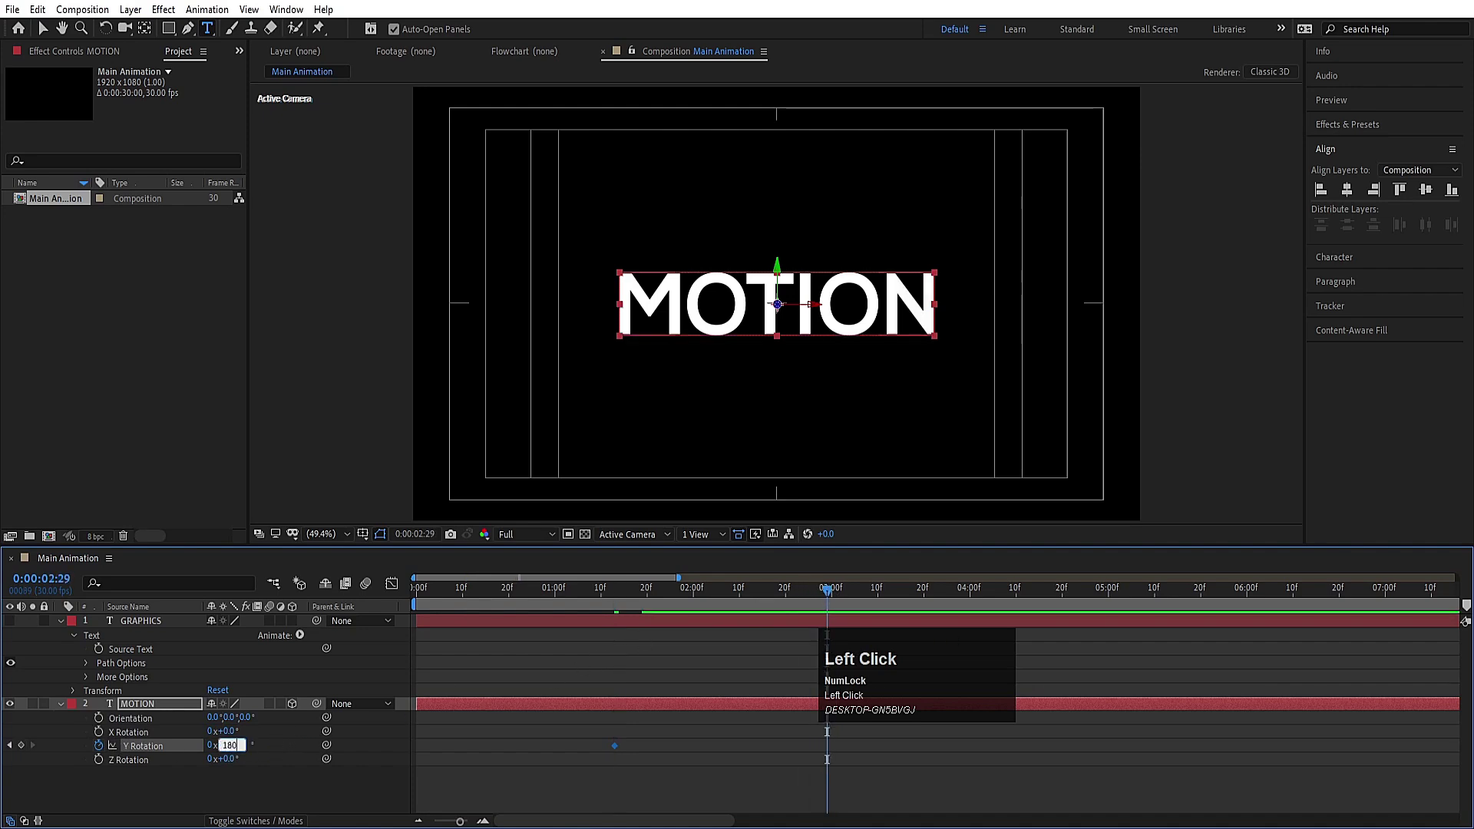
key("Return")
key("j")
key("space")
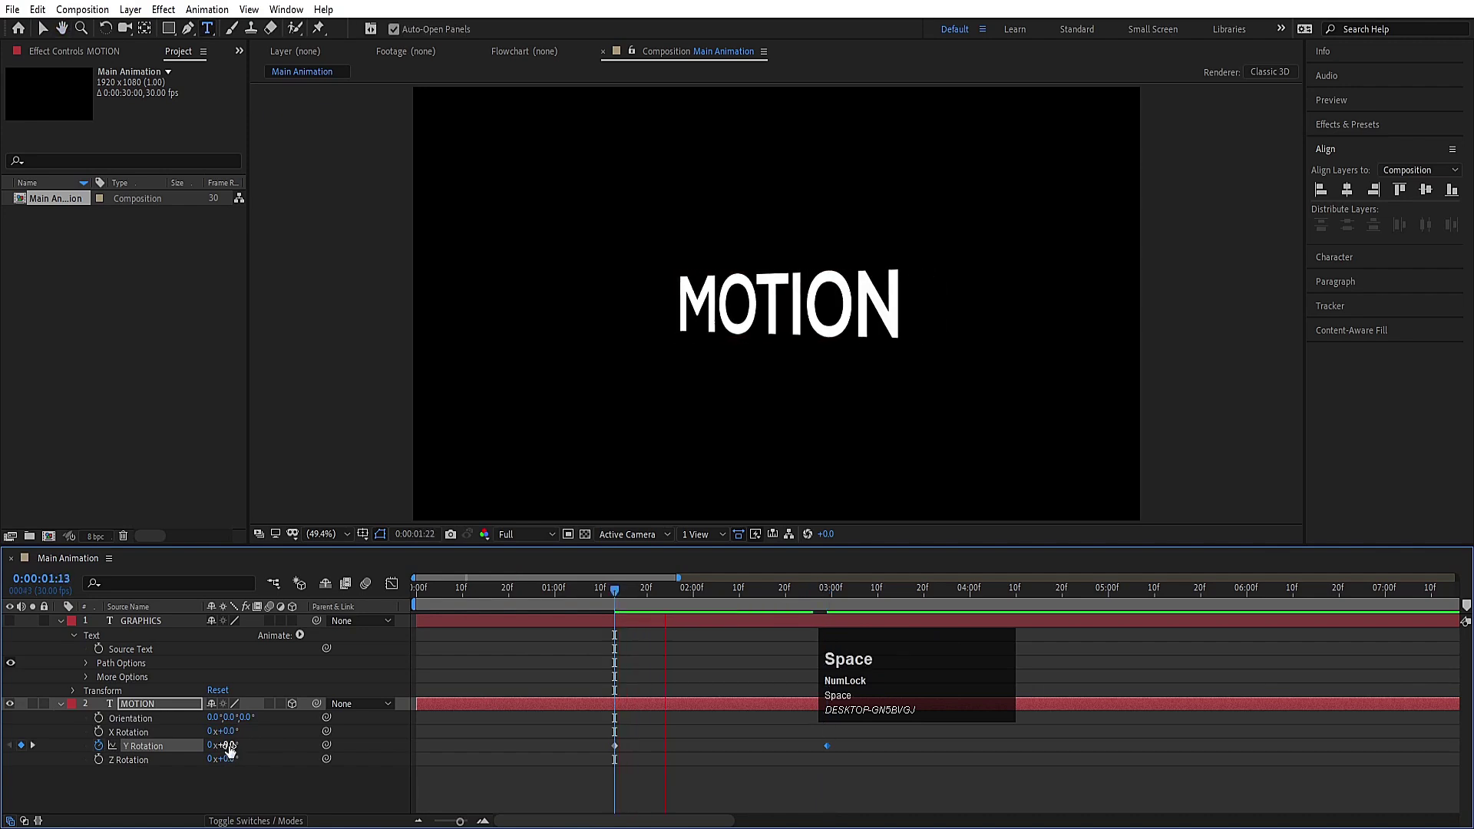
key("j")
left_click(529, 760)
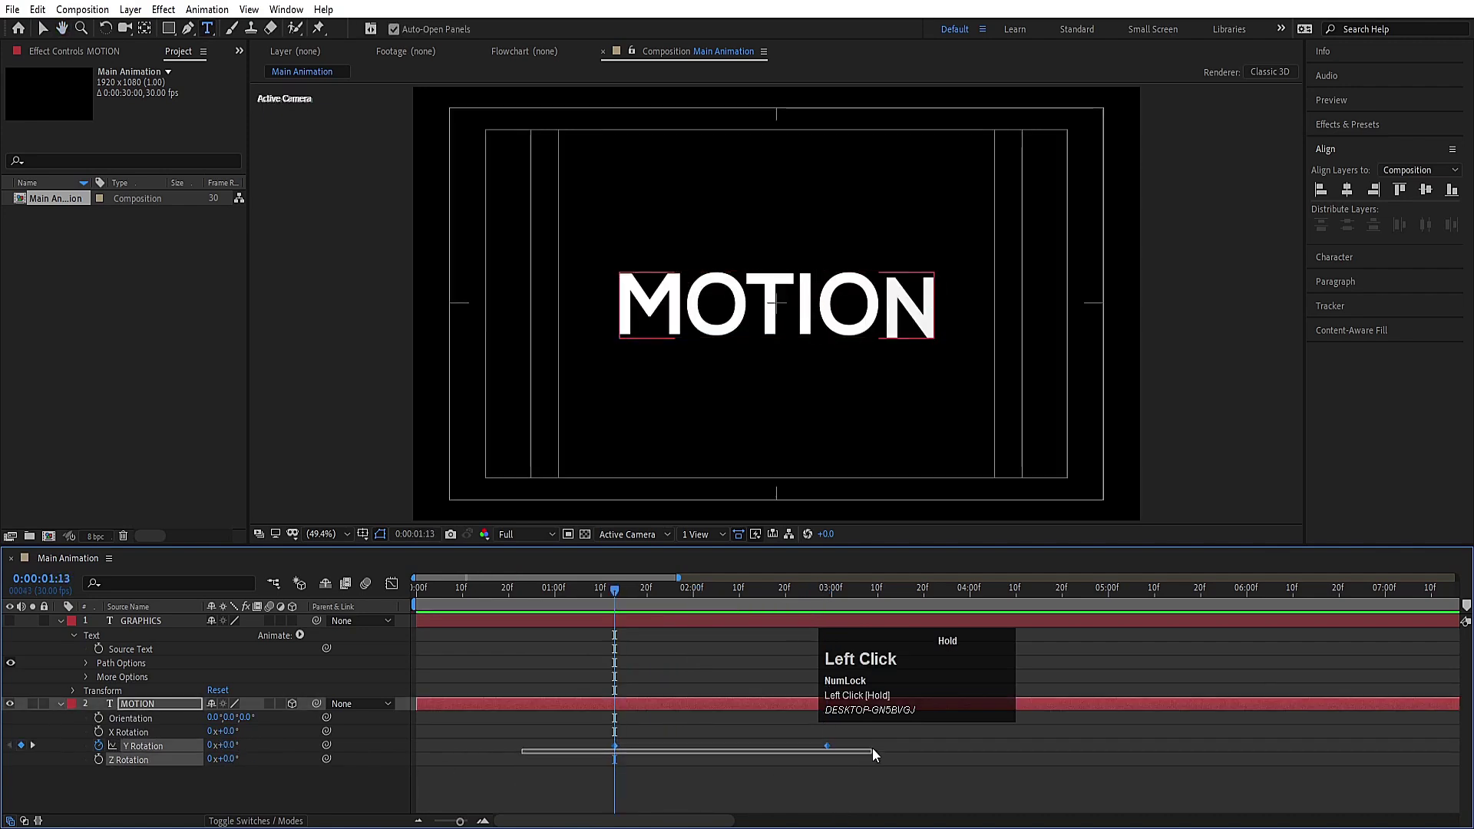
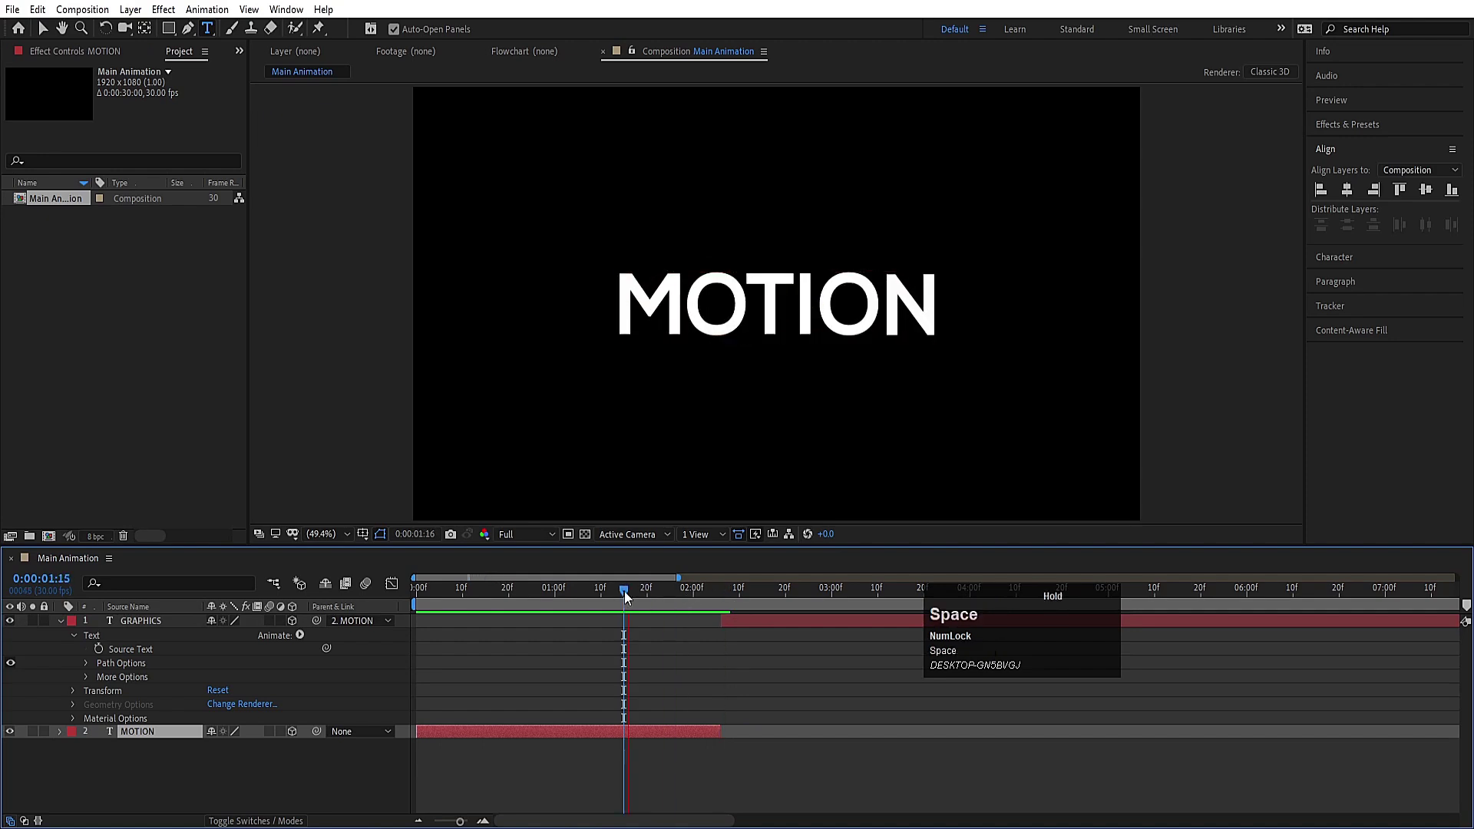
left_click(764, 652)
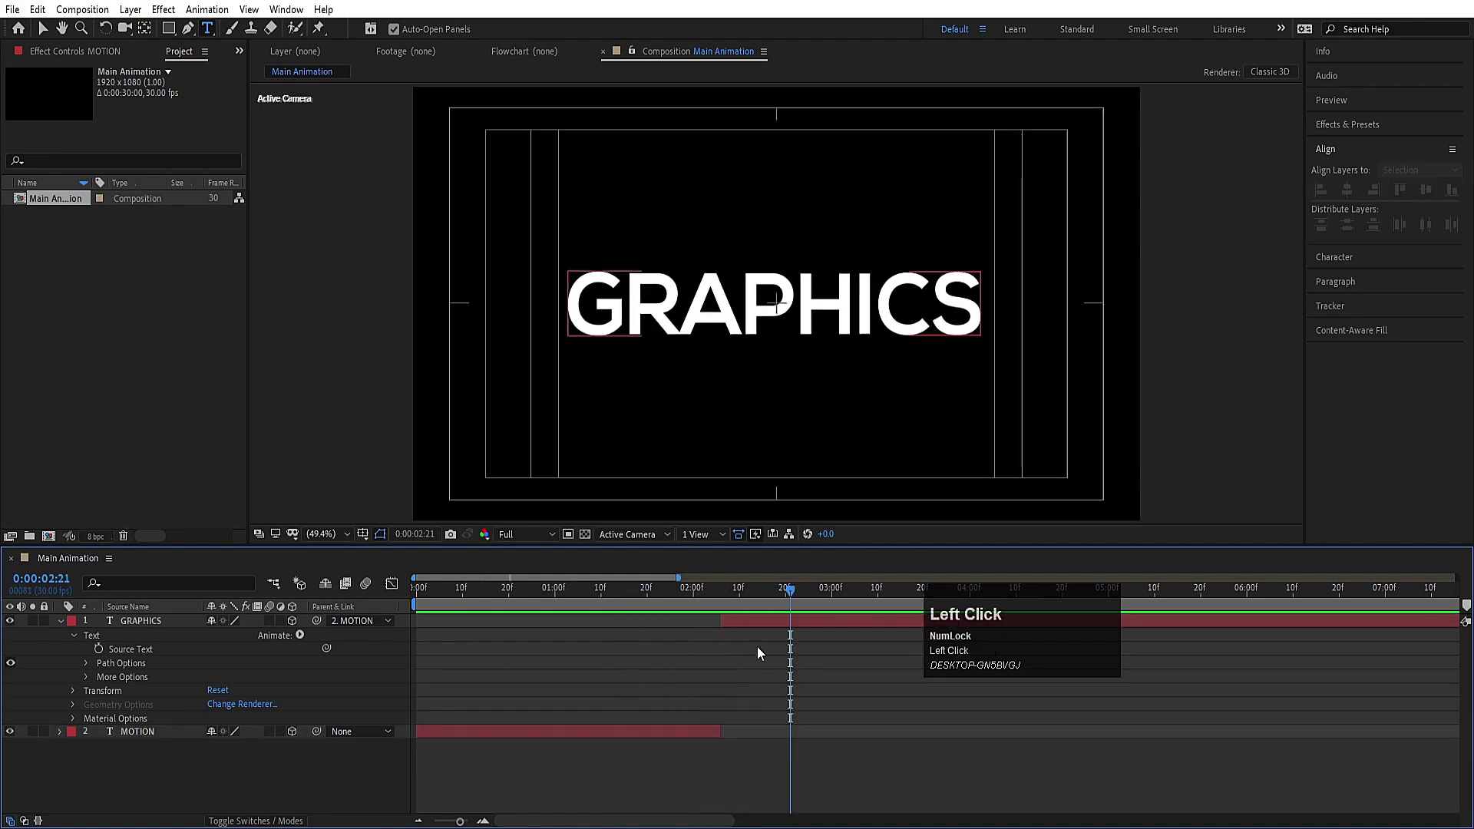
key("u")
left_click(766, 594)
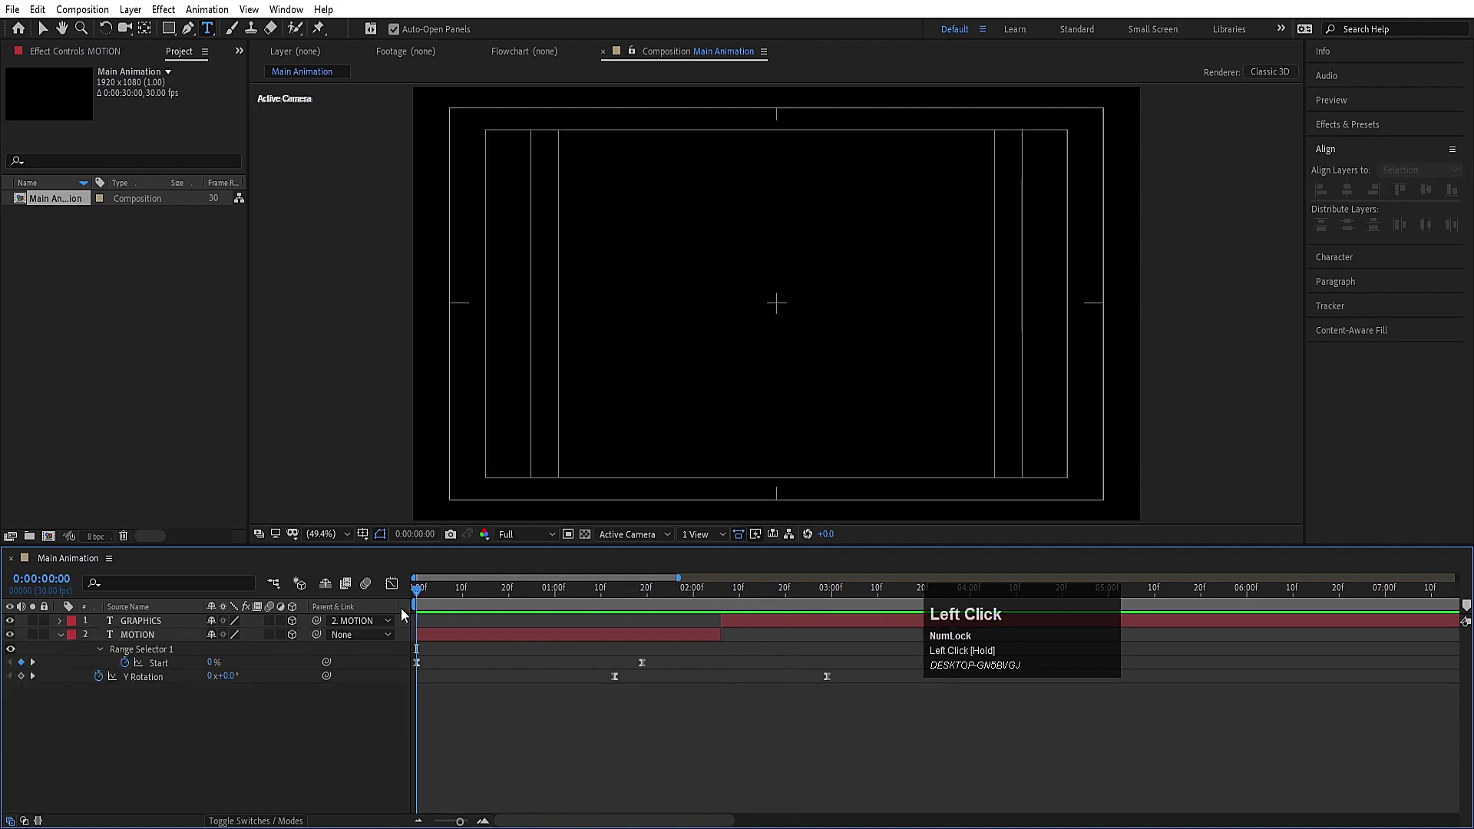
key("space")
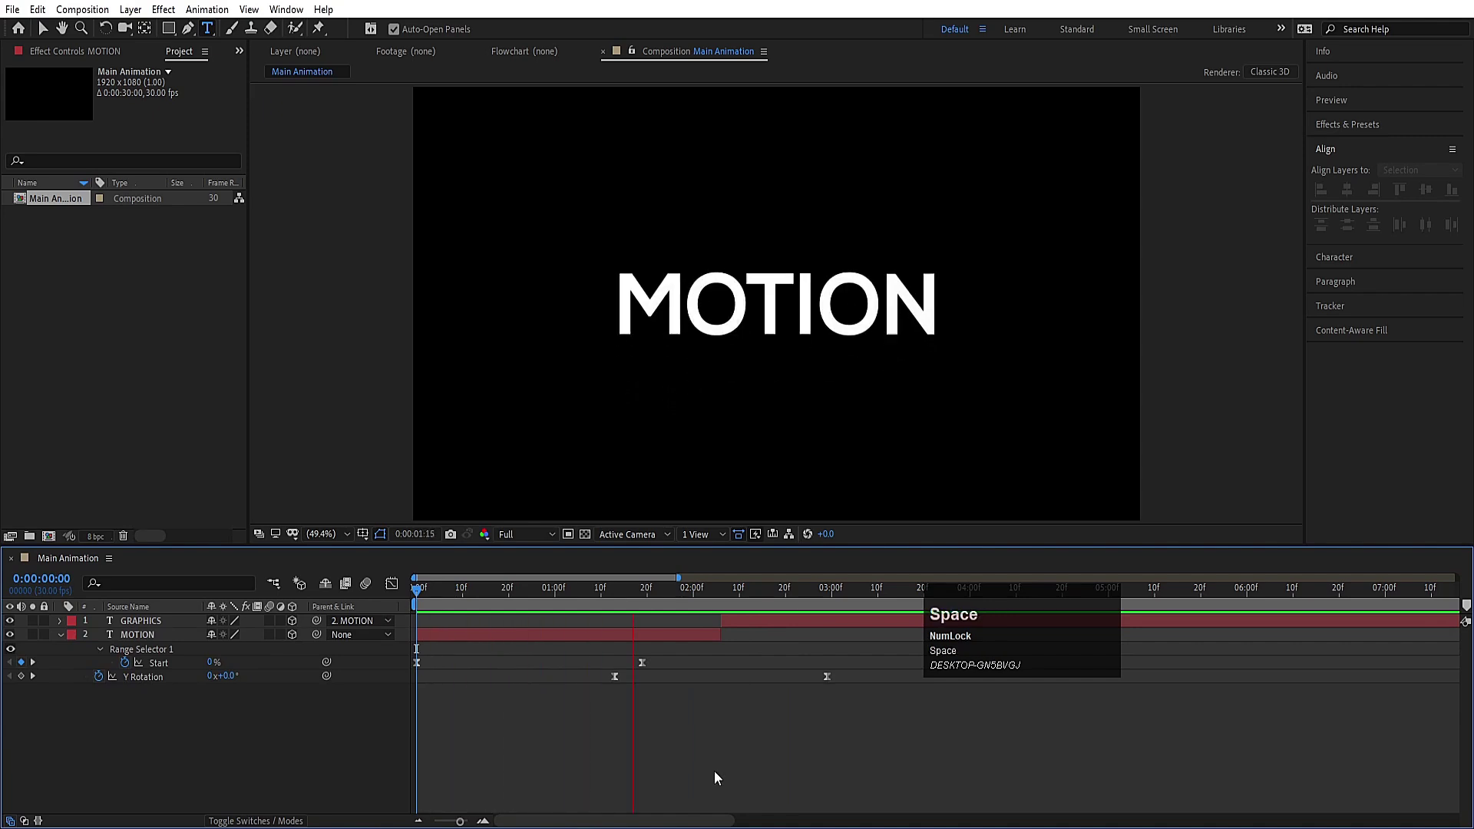
key("space")
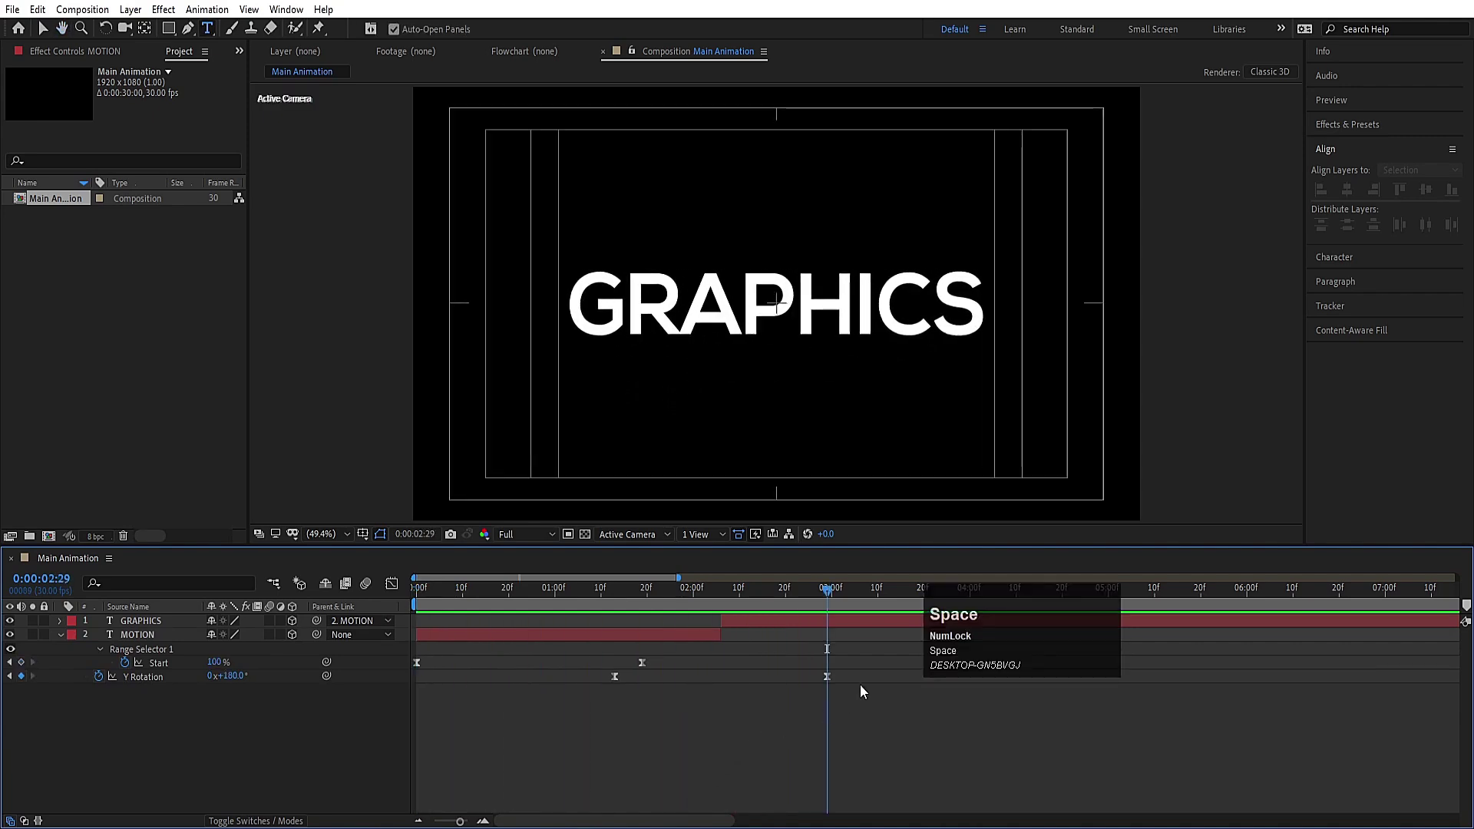
type("jk")
left_click(153, 747)
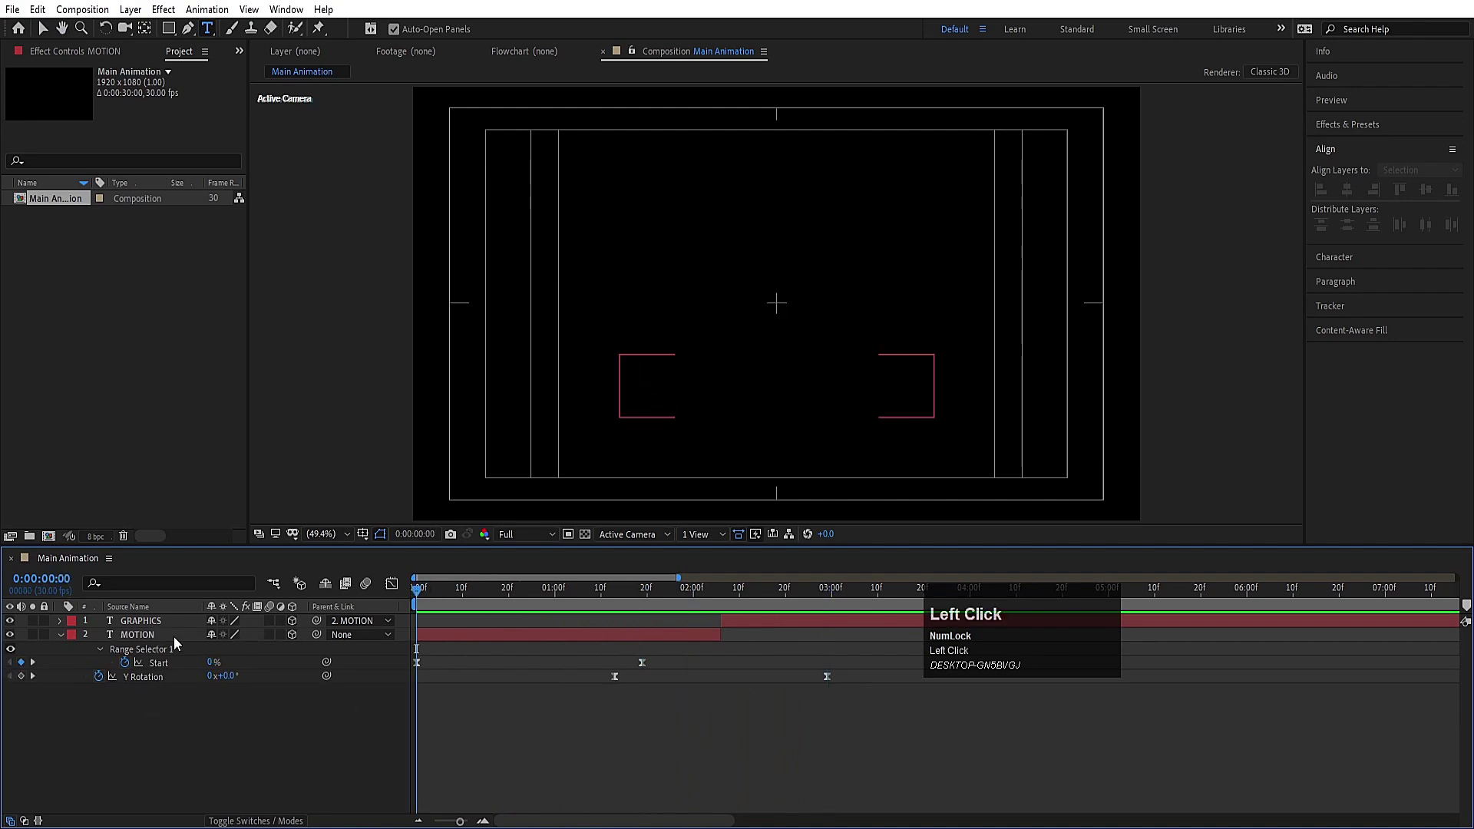
Duplicate MOTION as MOTION 2 and review both layers' keyframed properties
key("ctrl+d")
left_click_drag(175, 646, 41, 629)
key("space")
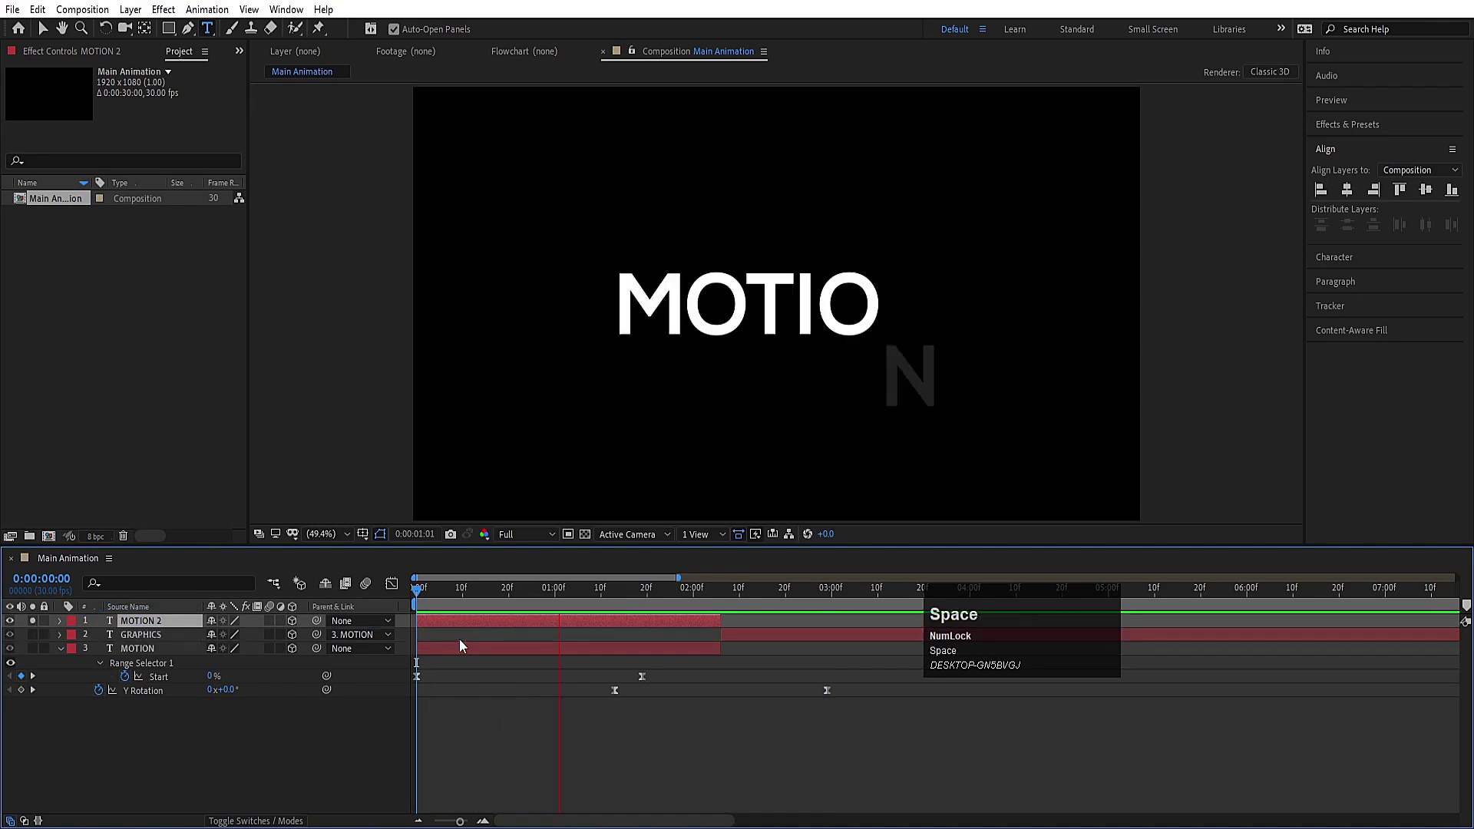
key("u")
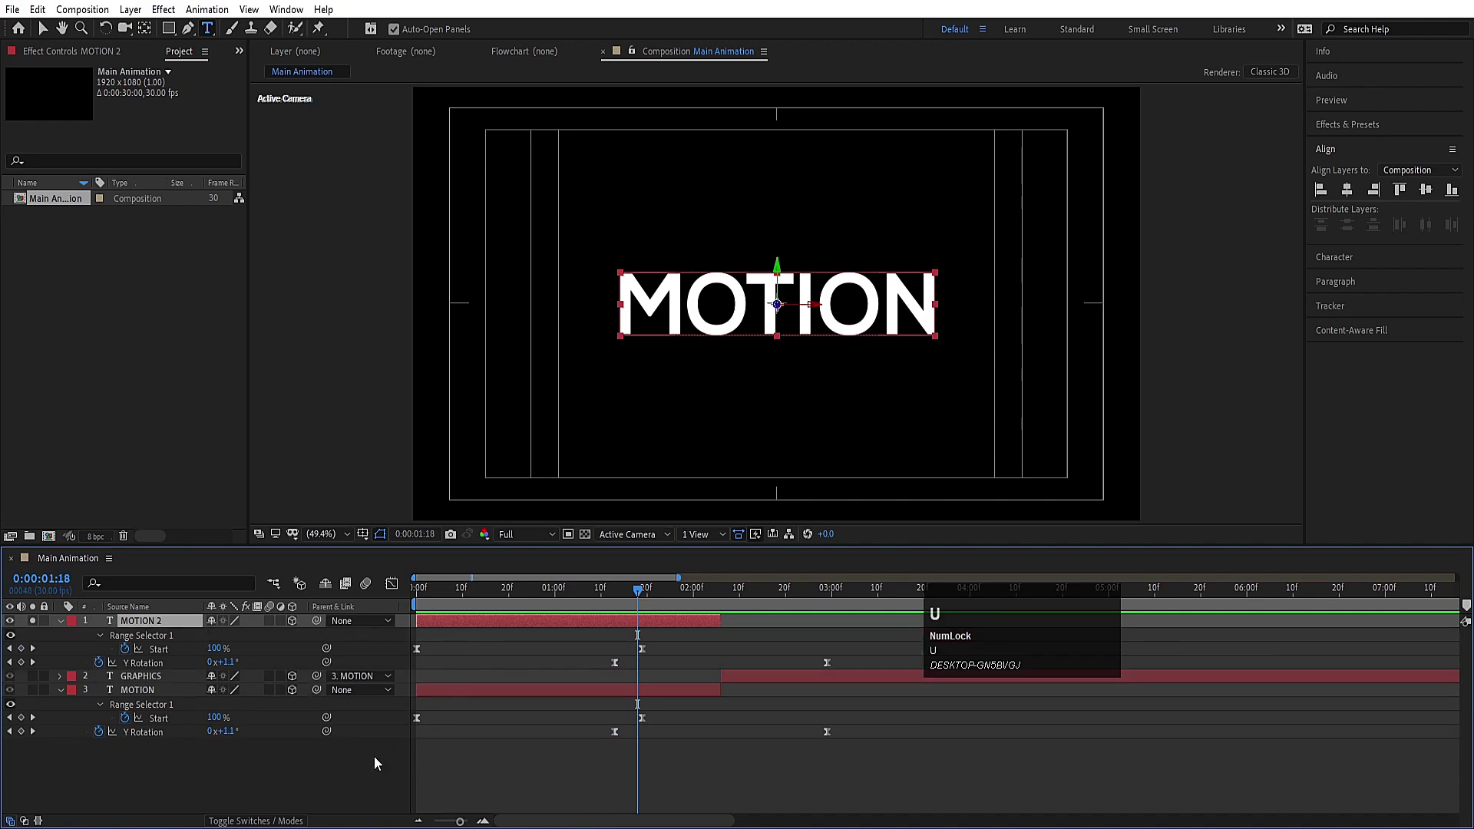
Collapse and hide MOTION 2, then preview the MOTION animation from the start
left_click(374, 770)
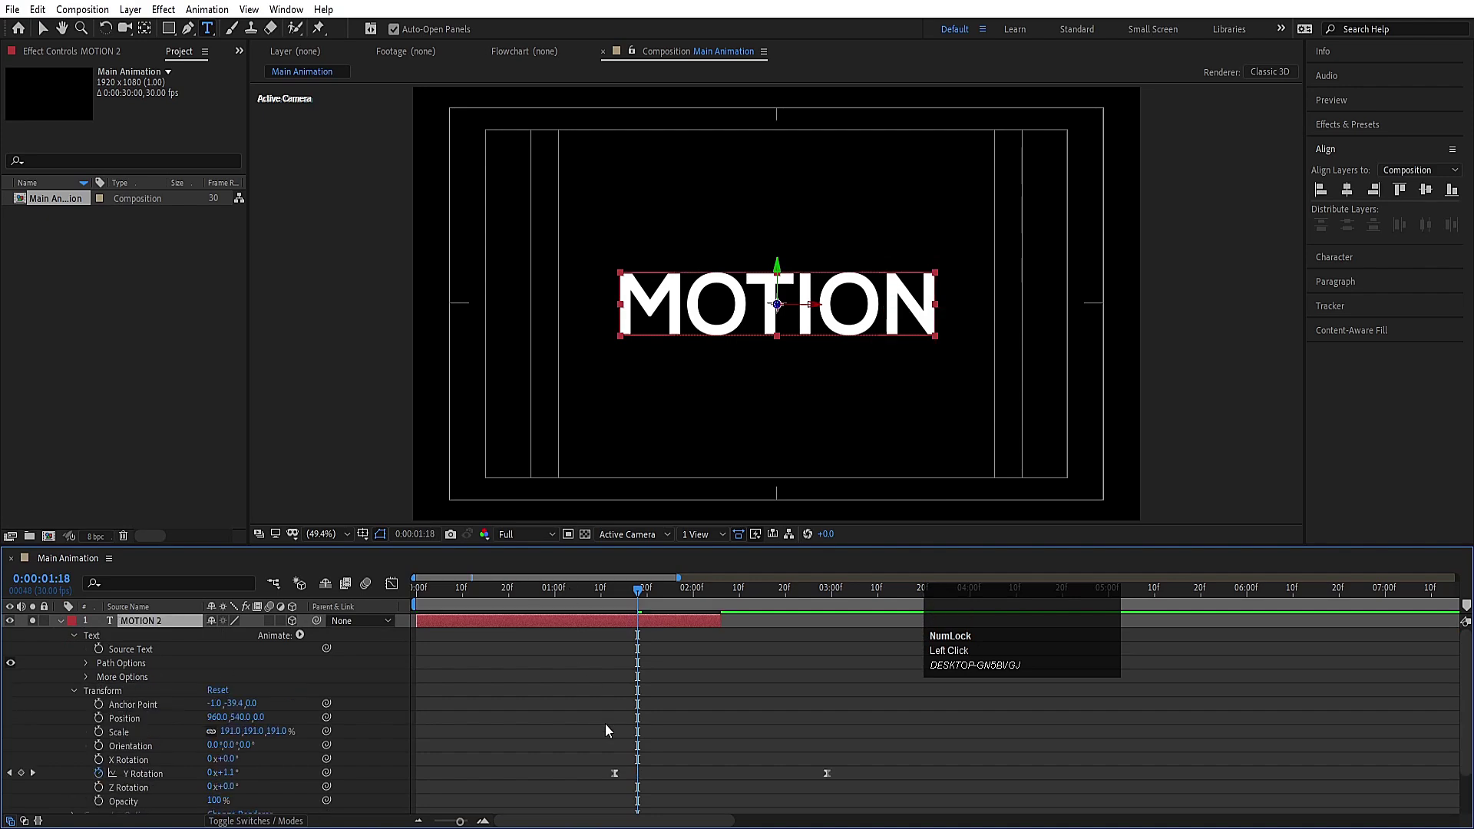
key("j")
left_click_drag(597, 758, 36, 659)
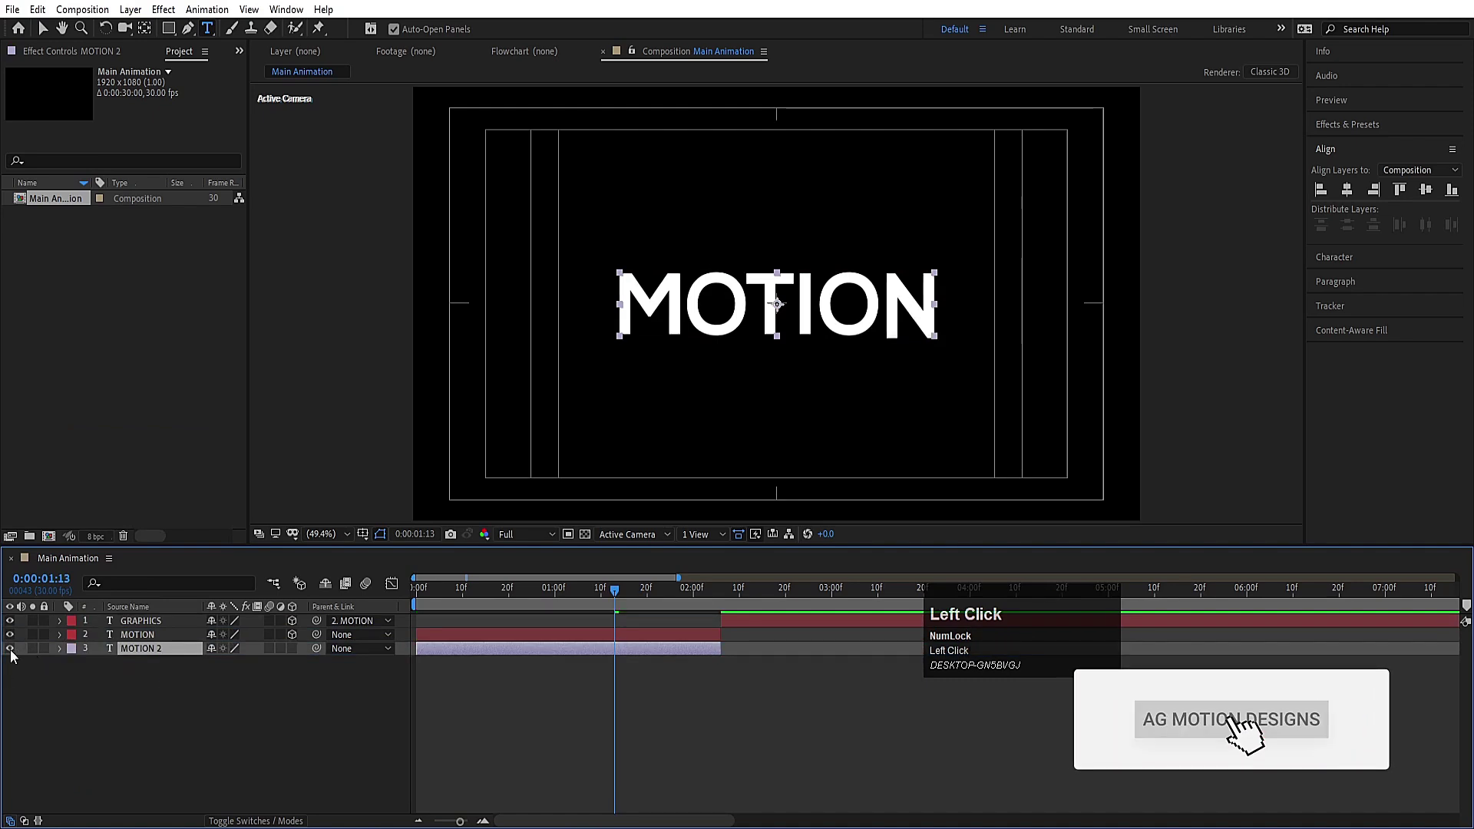
key("space")
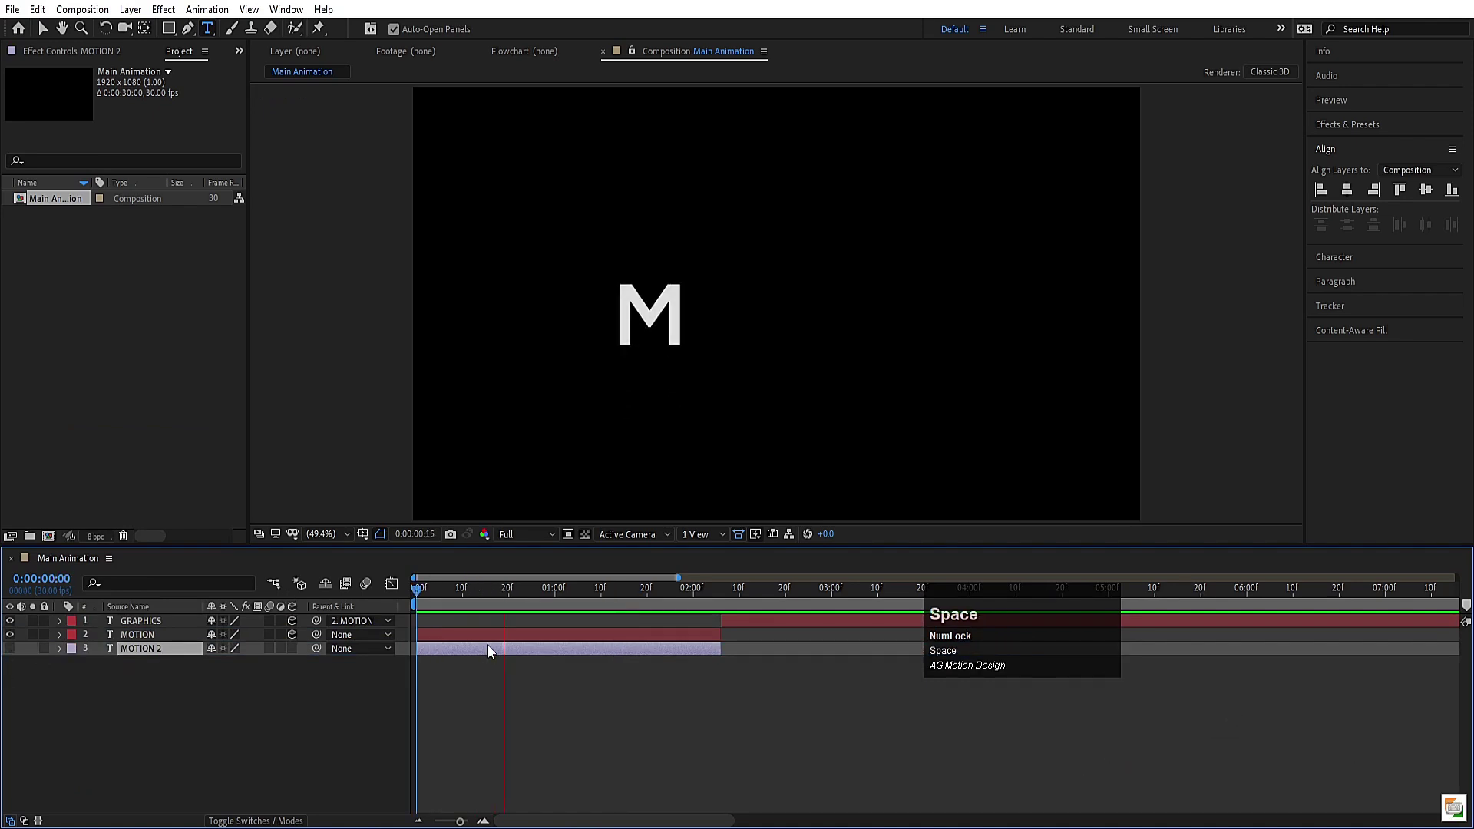
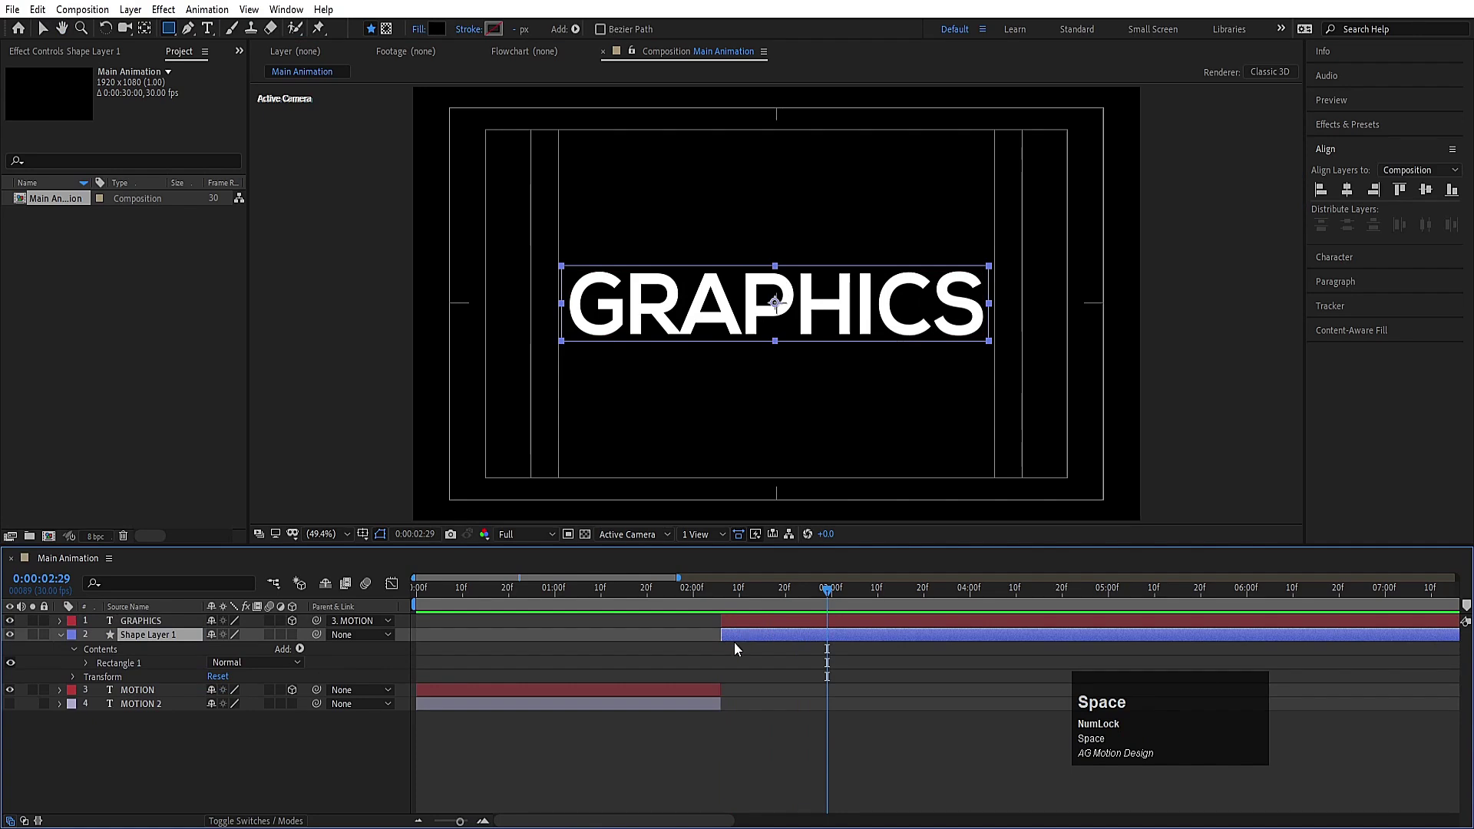
Parent the rectangle shape layer to GRAPHICS and start keyframing GRAPHICS scale at 100%
left_click_drag(319, 645, 194, 631)
key("s")
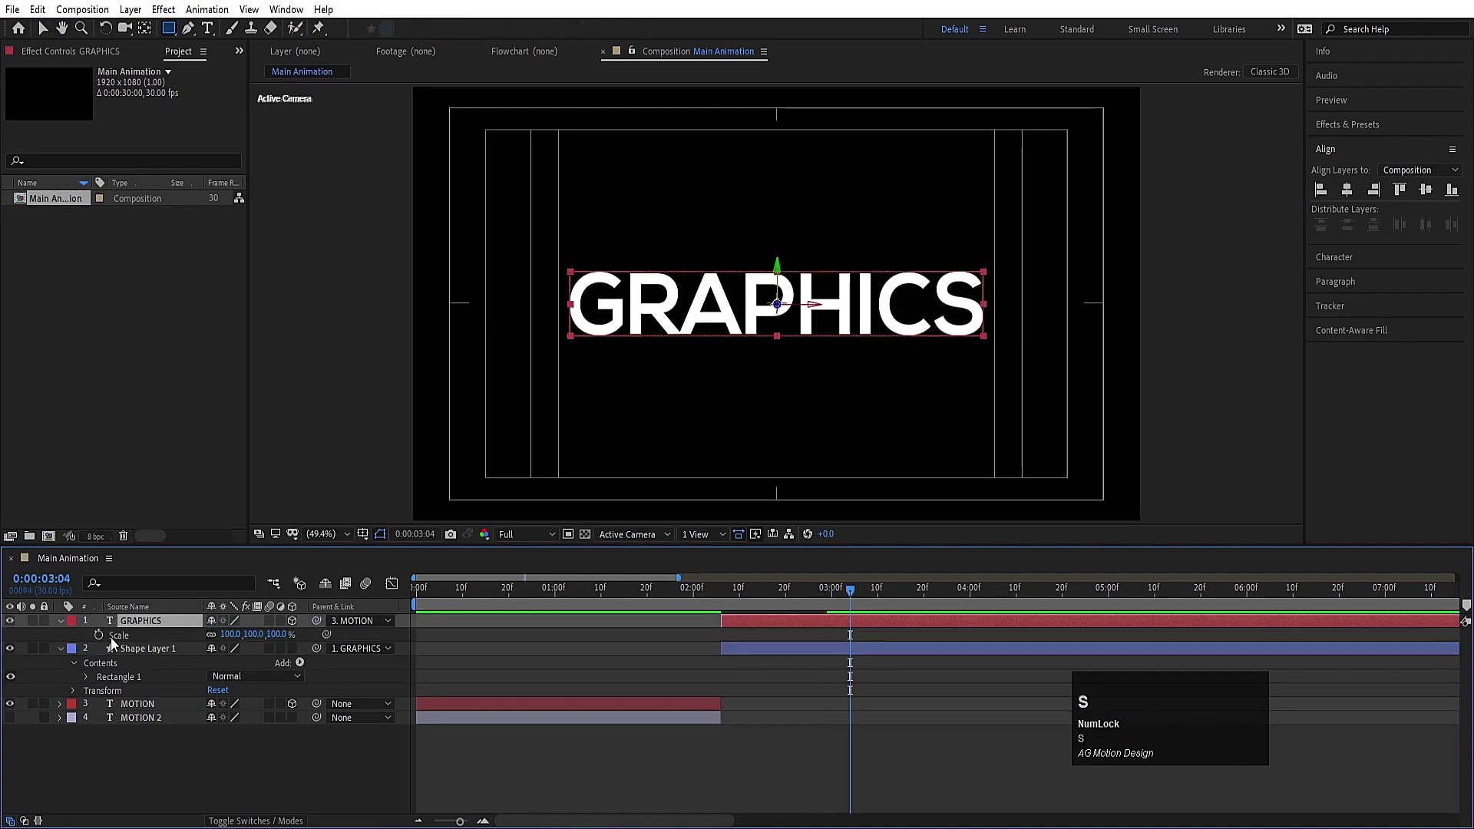
left_click(100, 645)
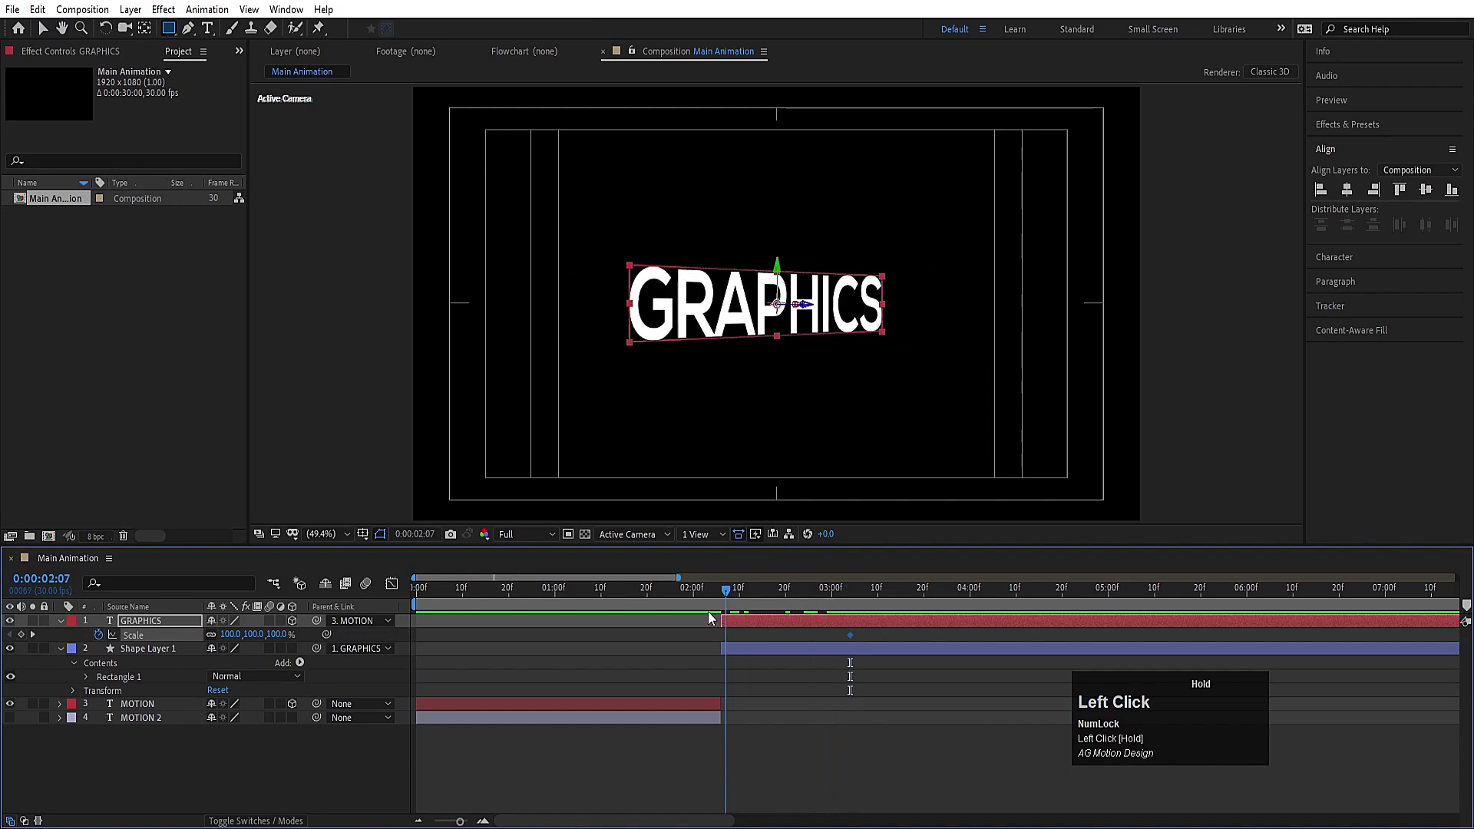
key("space")
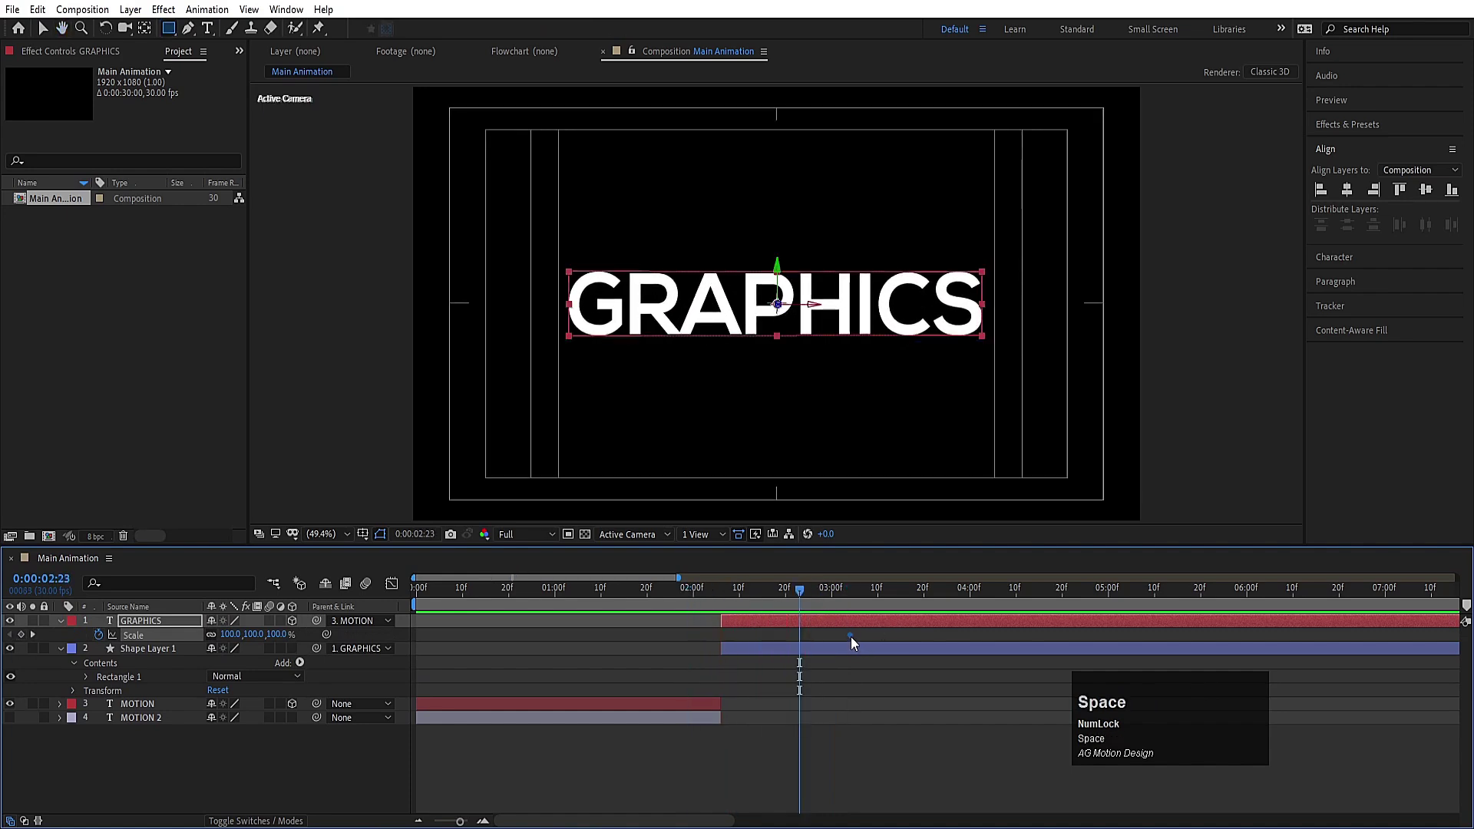
Add a later GRAPHICS scale keyframe shrinking to 56% and ease the keyframes
left_click(851, 646)
key("space")
left_click_drag(235, 641, 1030, 660)
key("F9")
key("j")
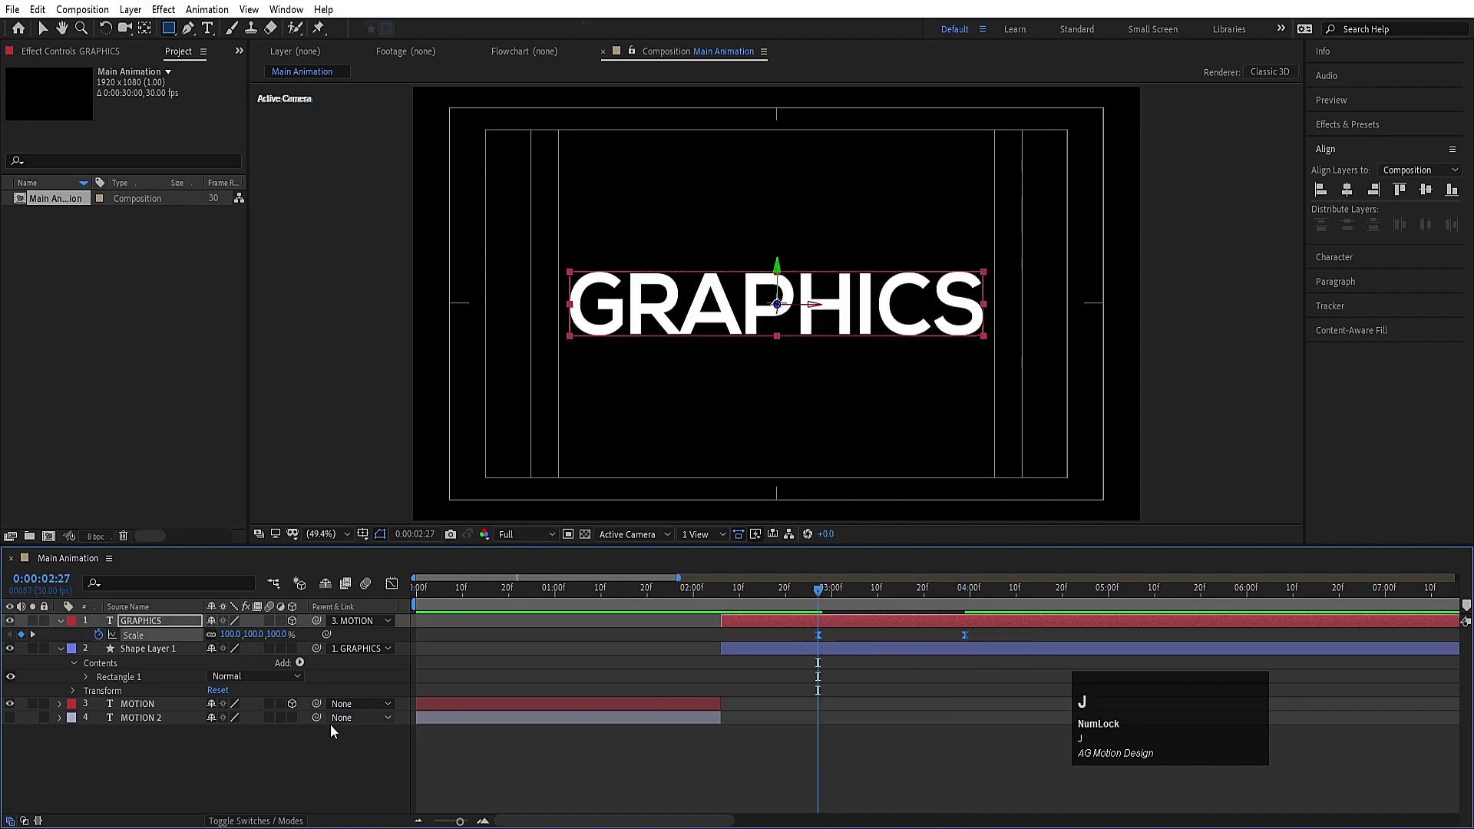
Show MOTION 2 again and keyframe its scale growing from 191% around the GRAPHICS word
left_click(131, 727)
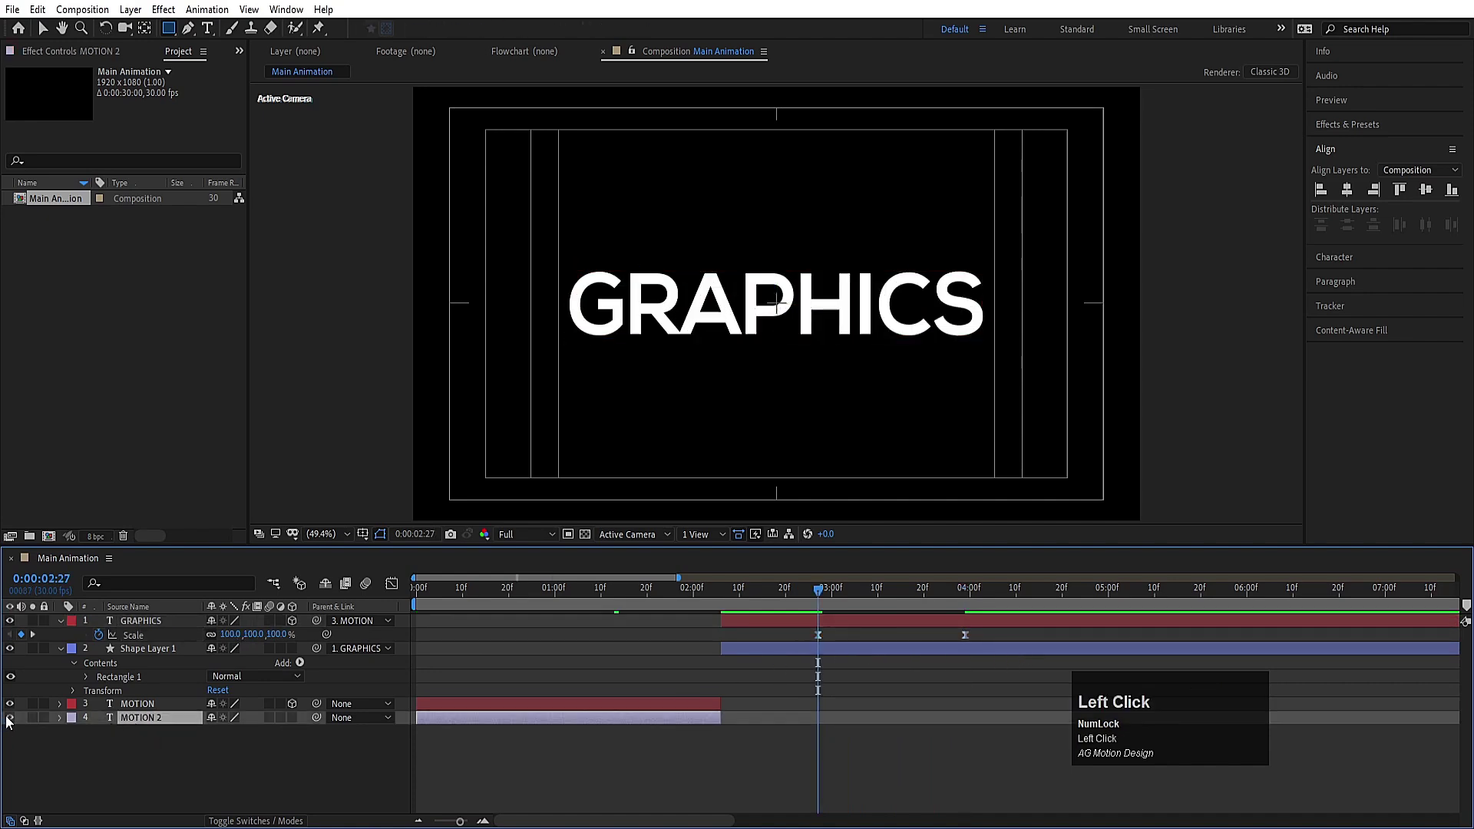
key("[")
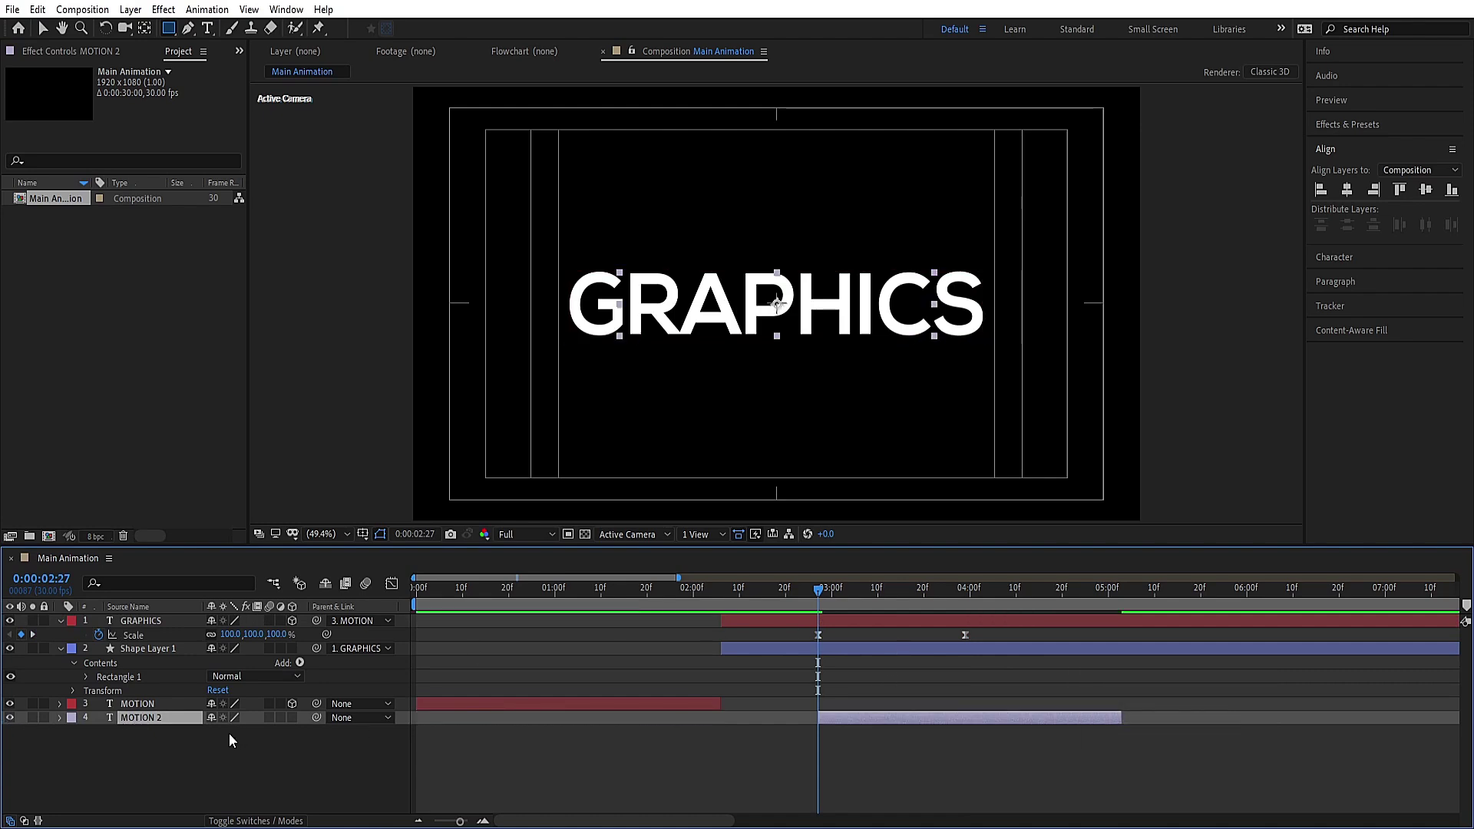
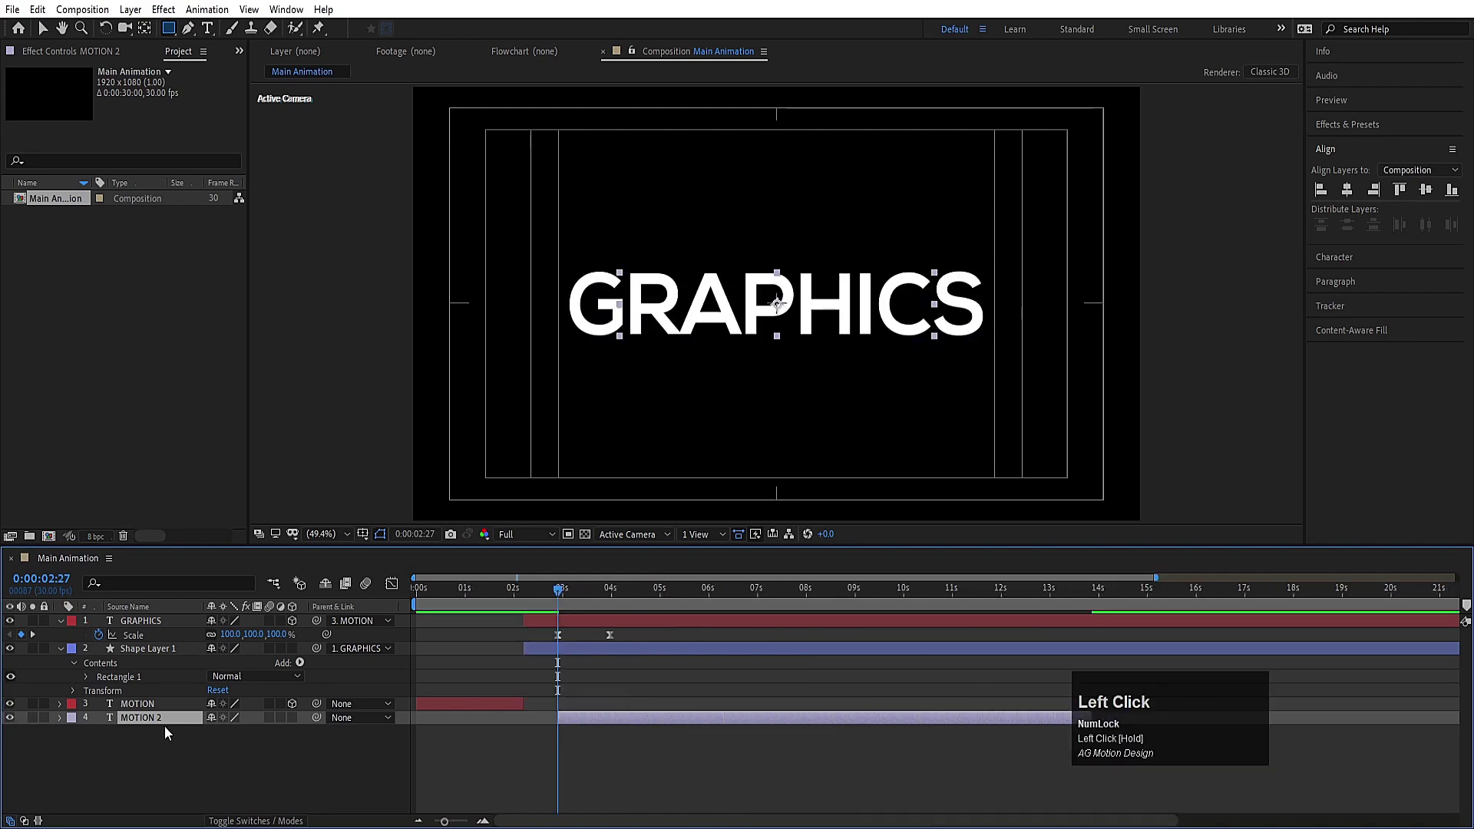
key("s")
left_click(104, 735)
key("k")
left_click_drag(226, 735, 235, 774)
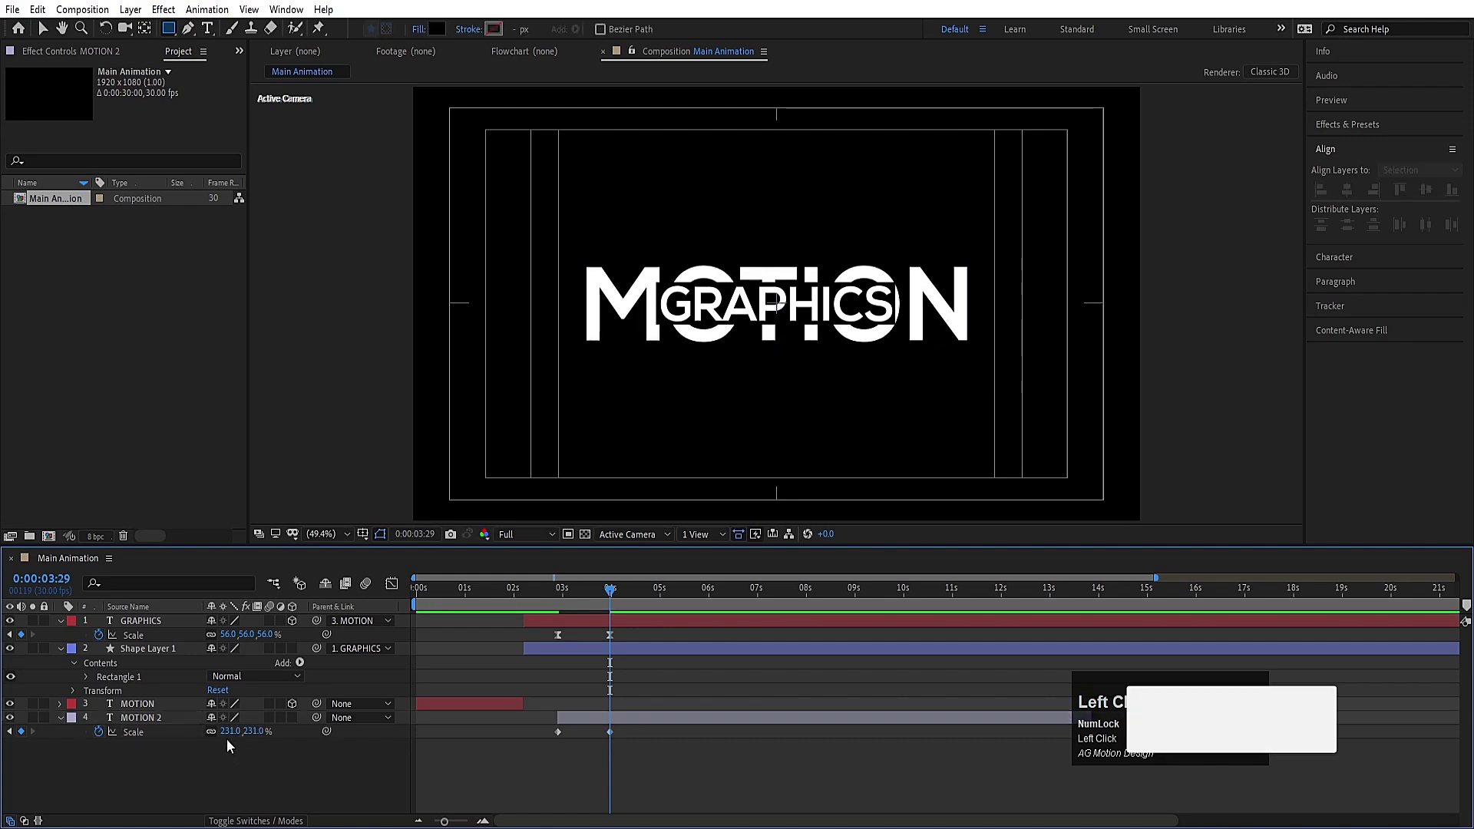
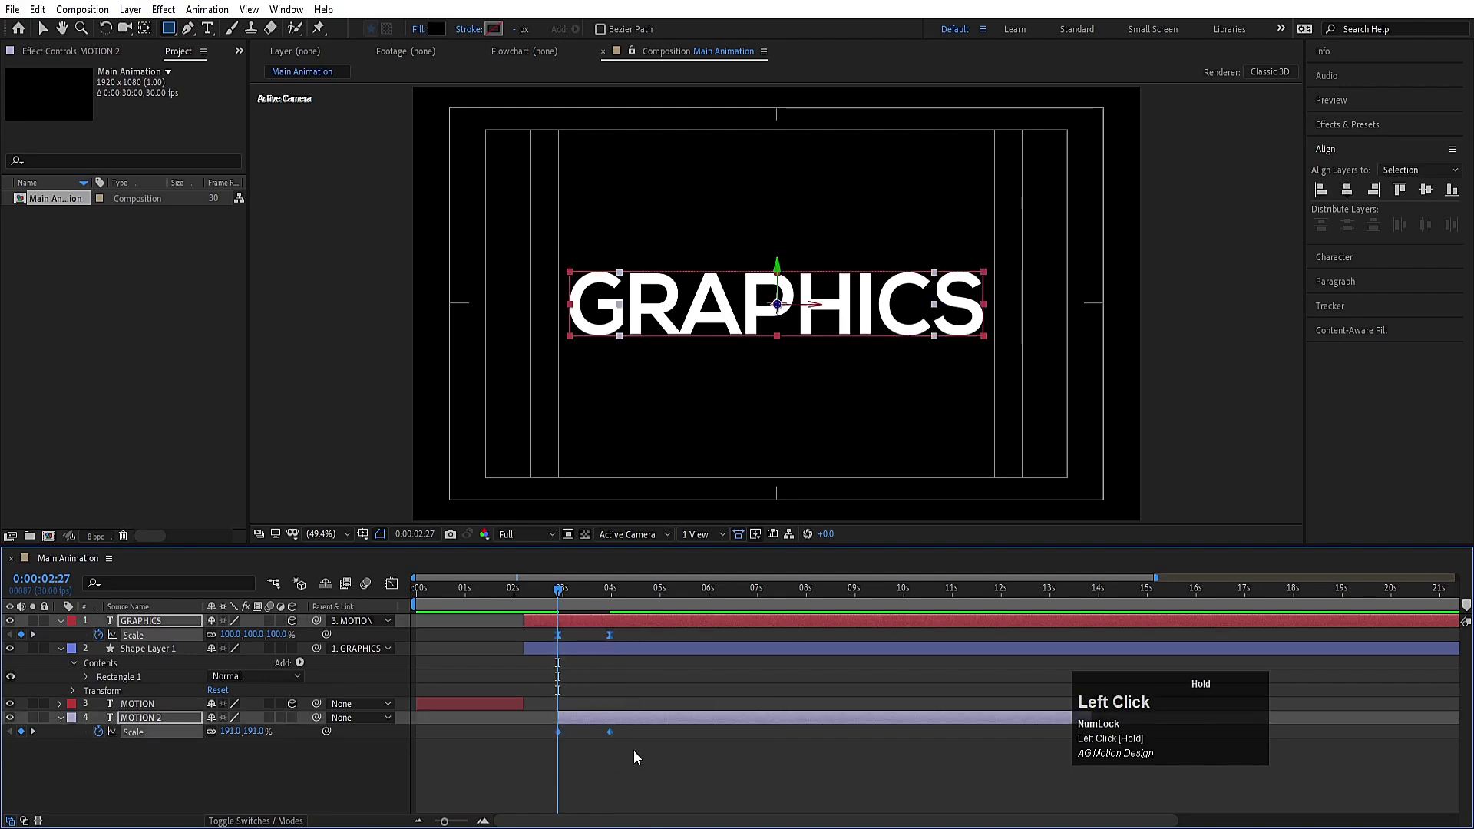
Ease MOTION 2's scale keyframes and zoom into the timeline to preview
key("F9")
key("=")
type("==")
key("space")
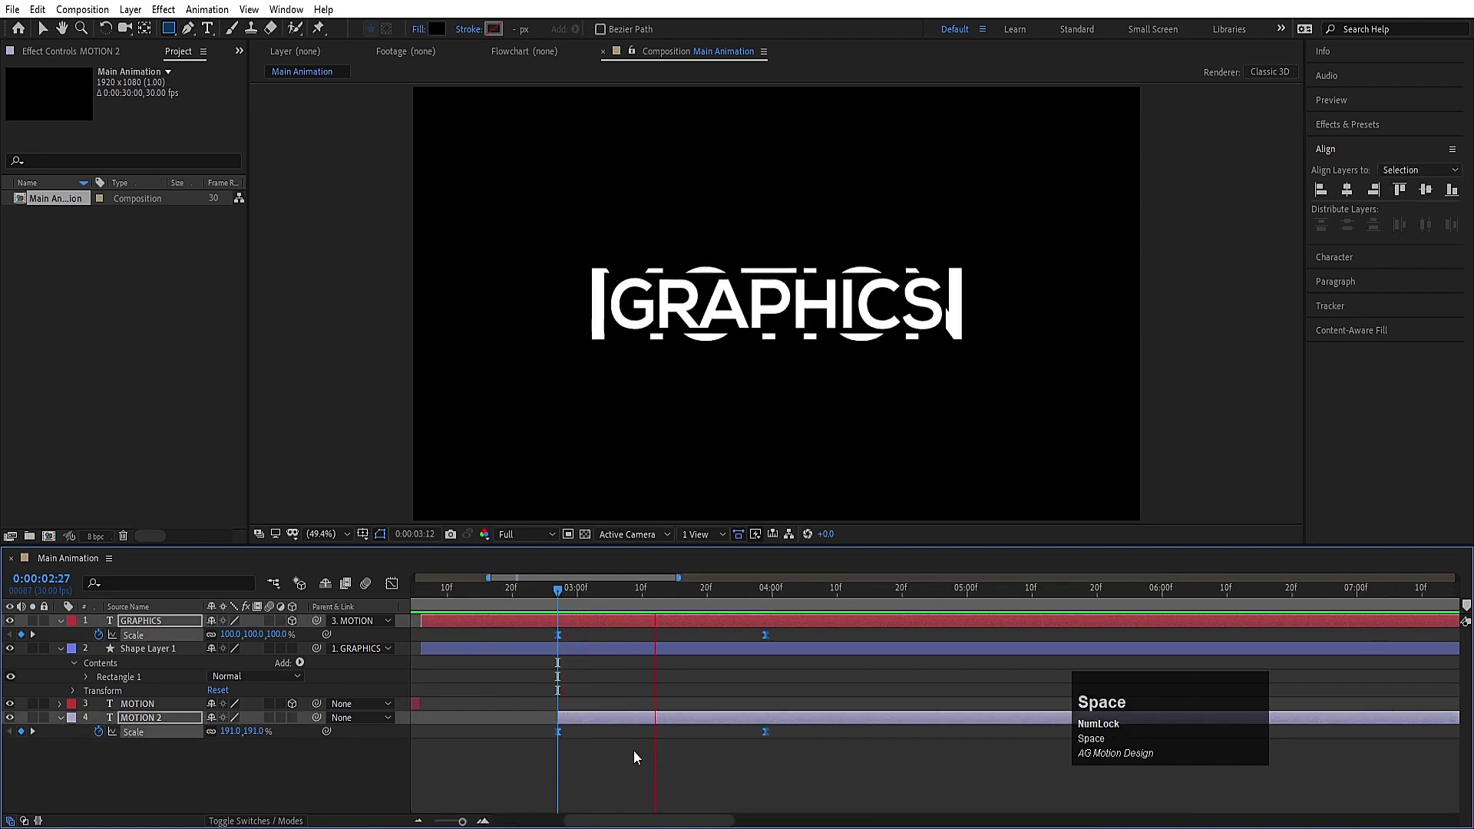
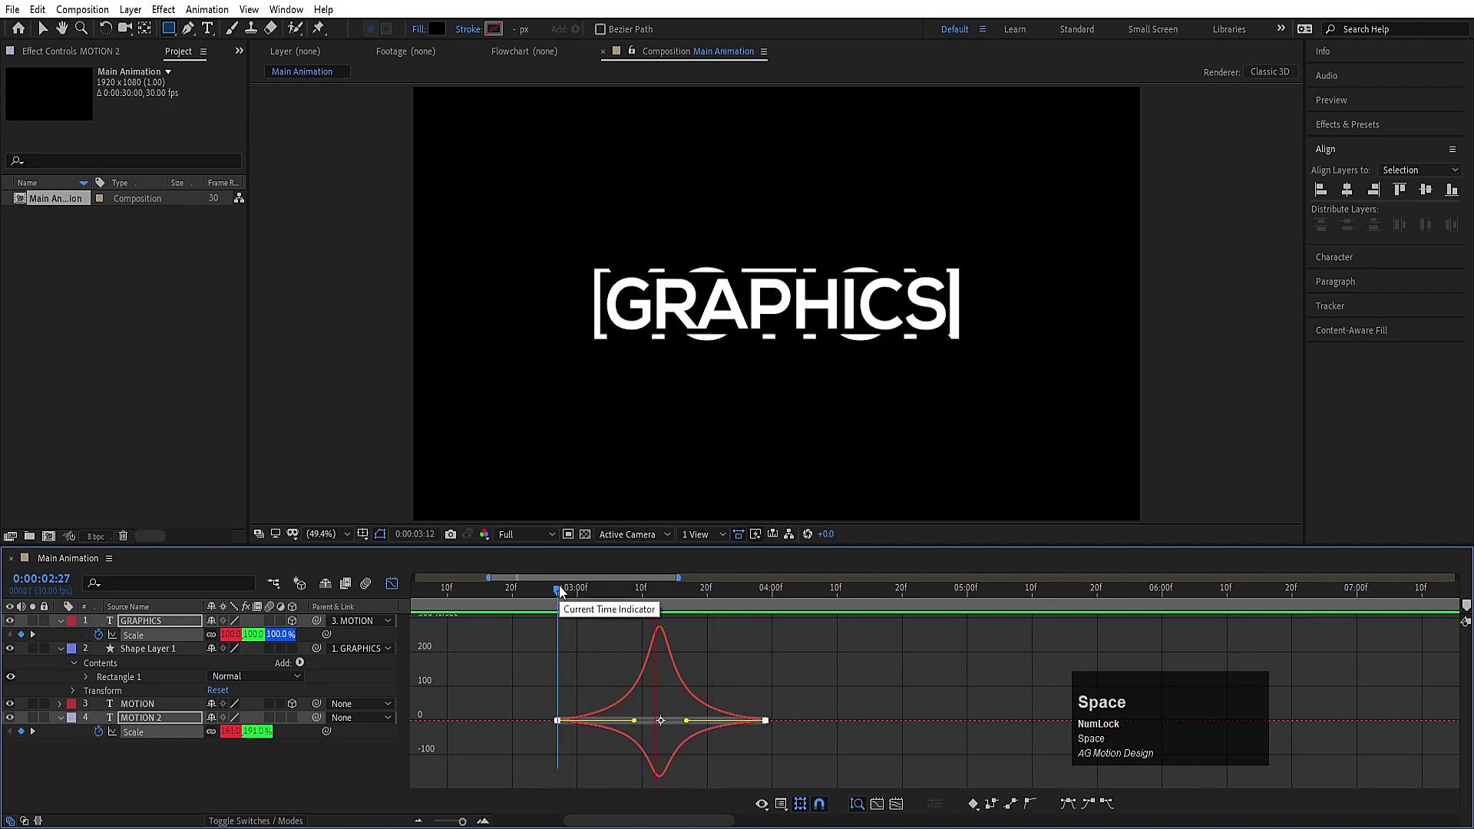
Adjust the scale curves in the Graph Editor and restart playback from the beginning
left_click(396, 593)
key("-")
type("--")
left_click(488, 595)
key("space")
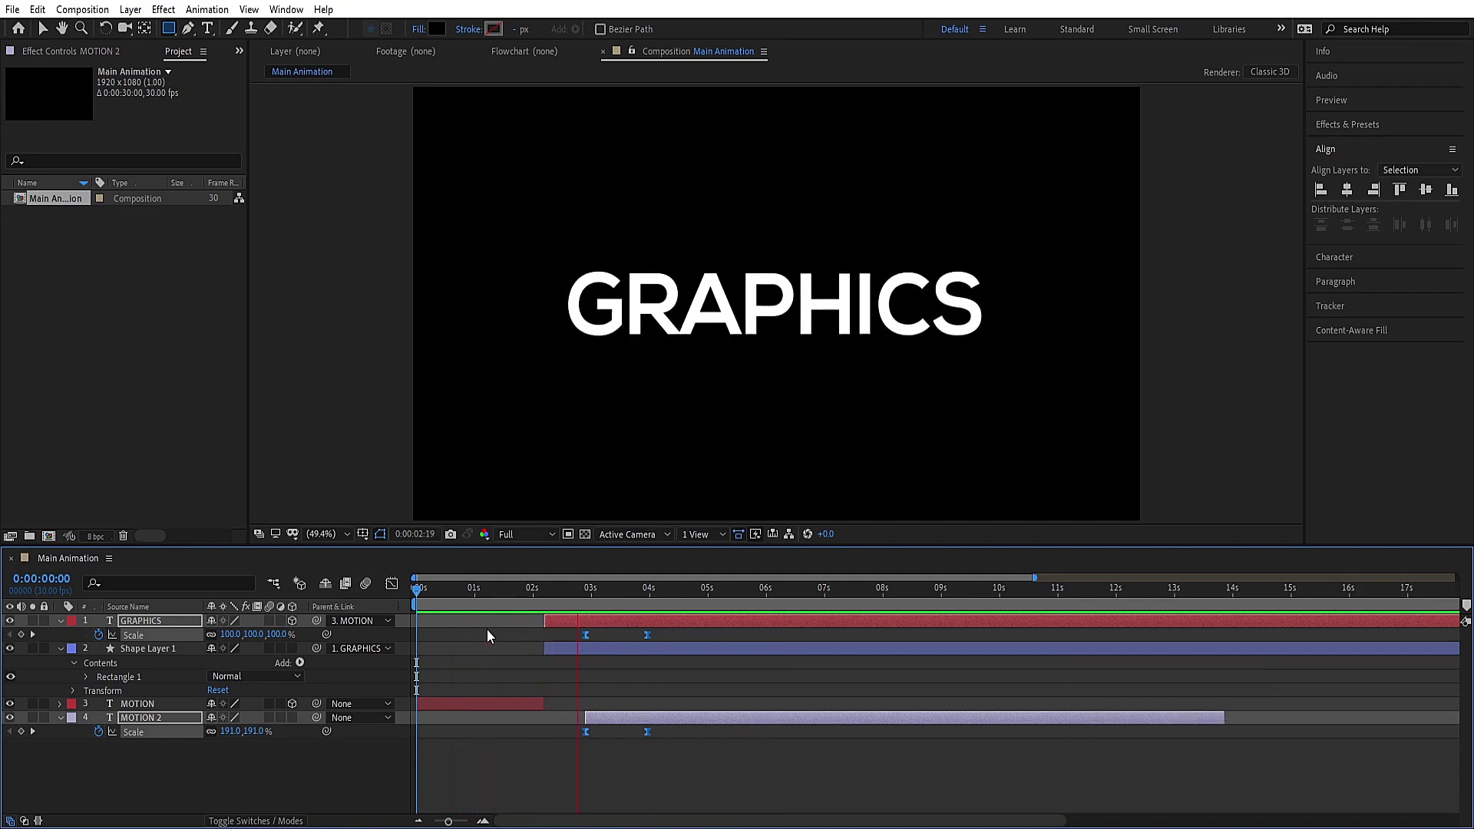
Recolour the MOTION text fill to bright green 00FF00 via the Character panel picker
key("space")
left_click(485, 598)
key("space")
left_click(500, 712)
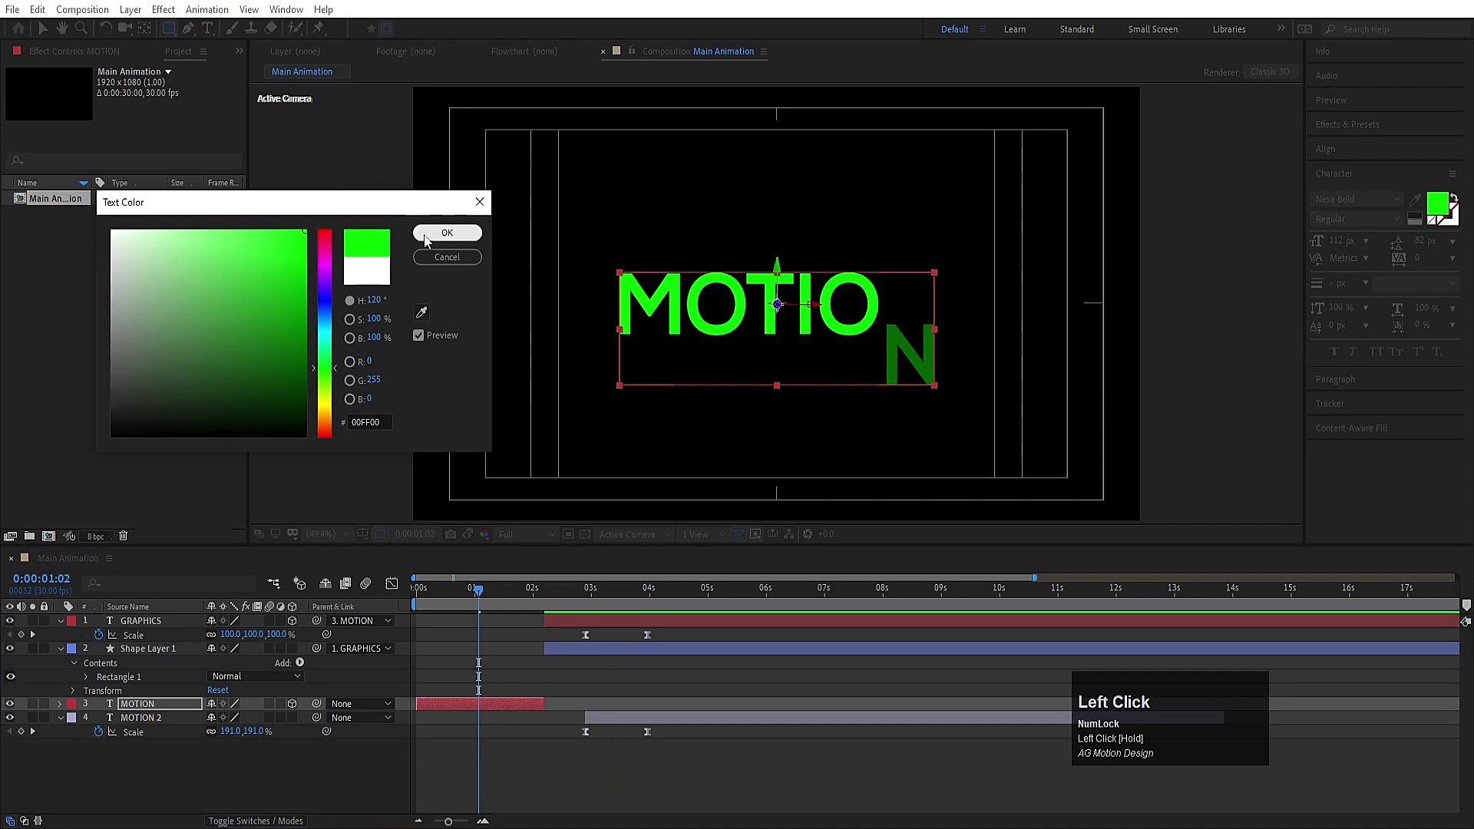
key("space")
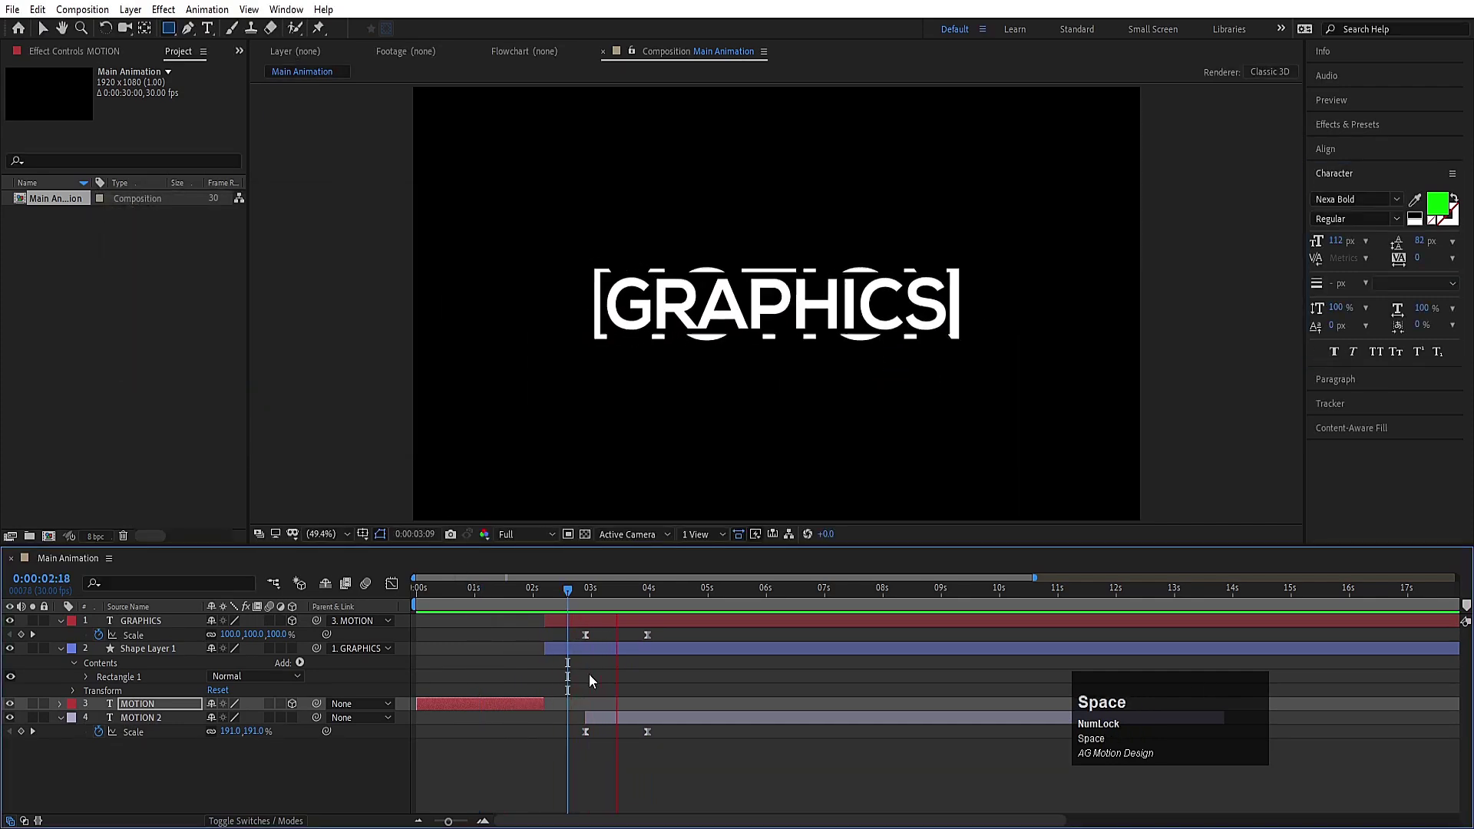
left_click(633, 729)
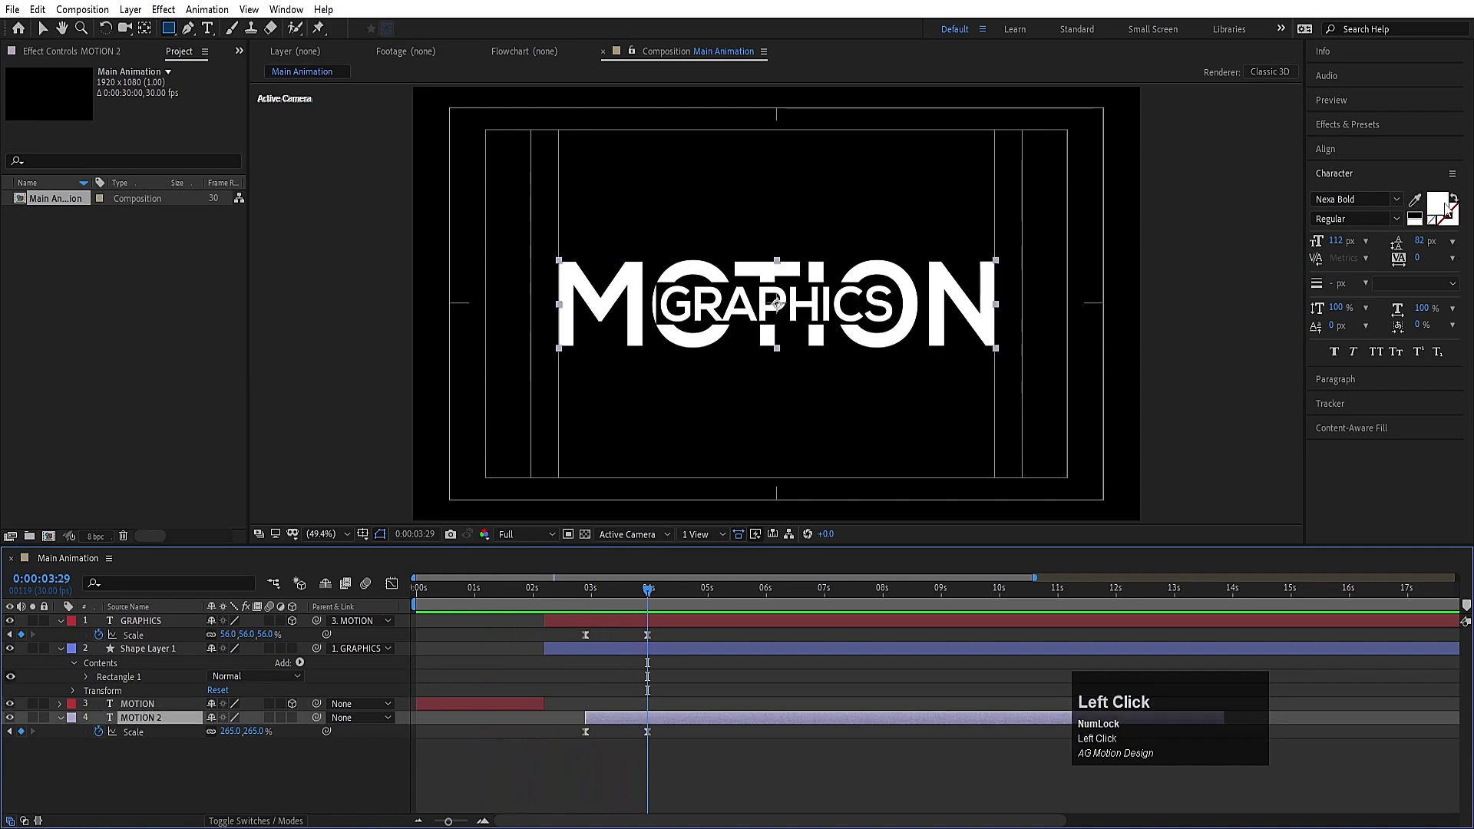
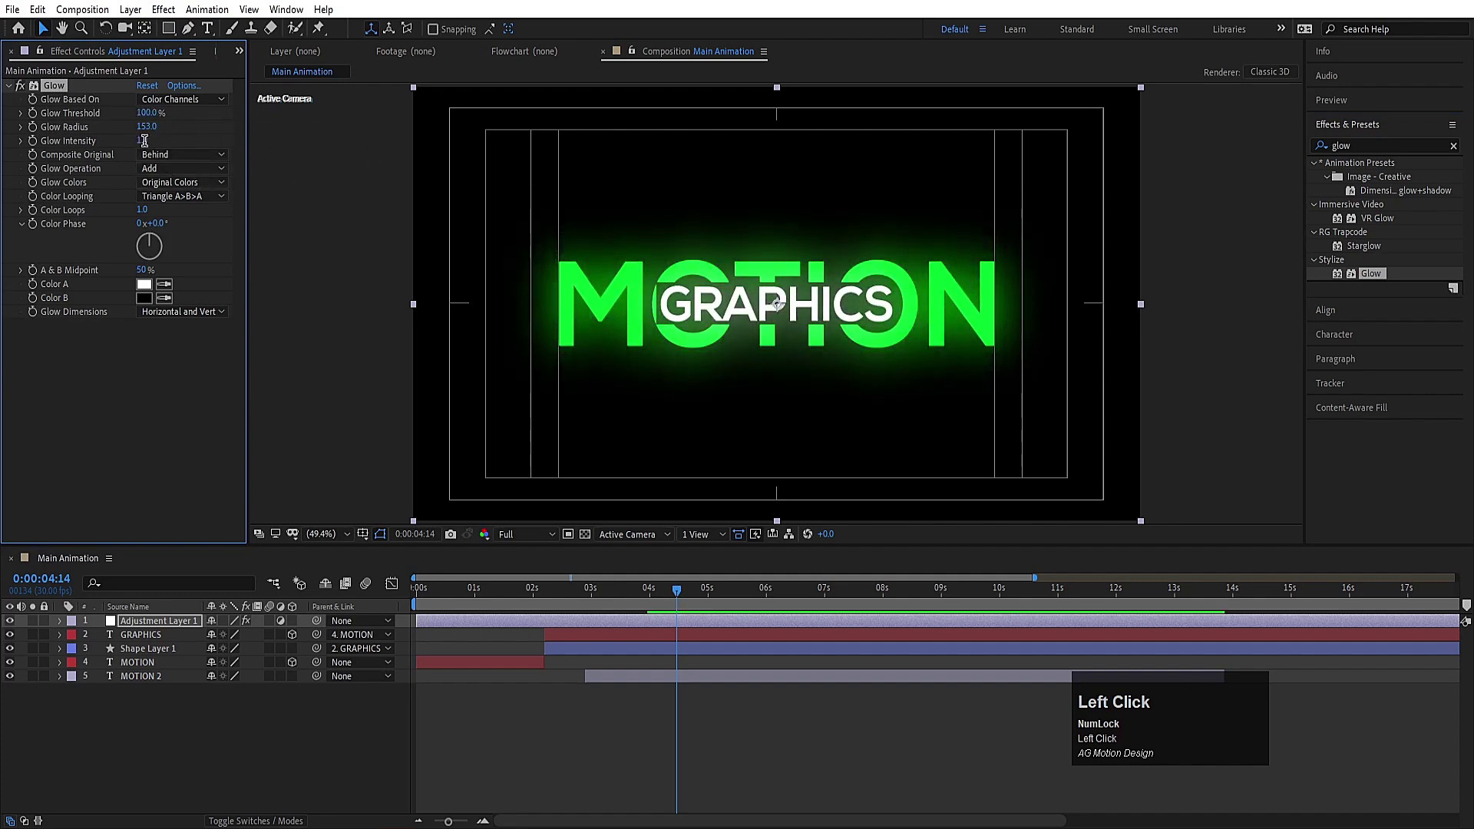
Confirm the Glow intensity 0.5 on the adjustment layer and preview the finished animation
key("Return")
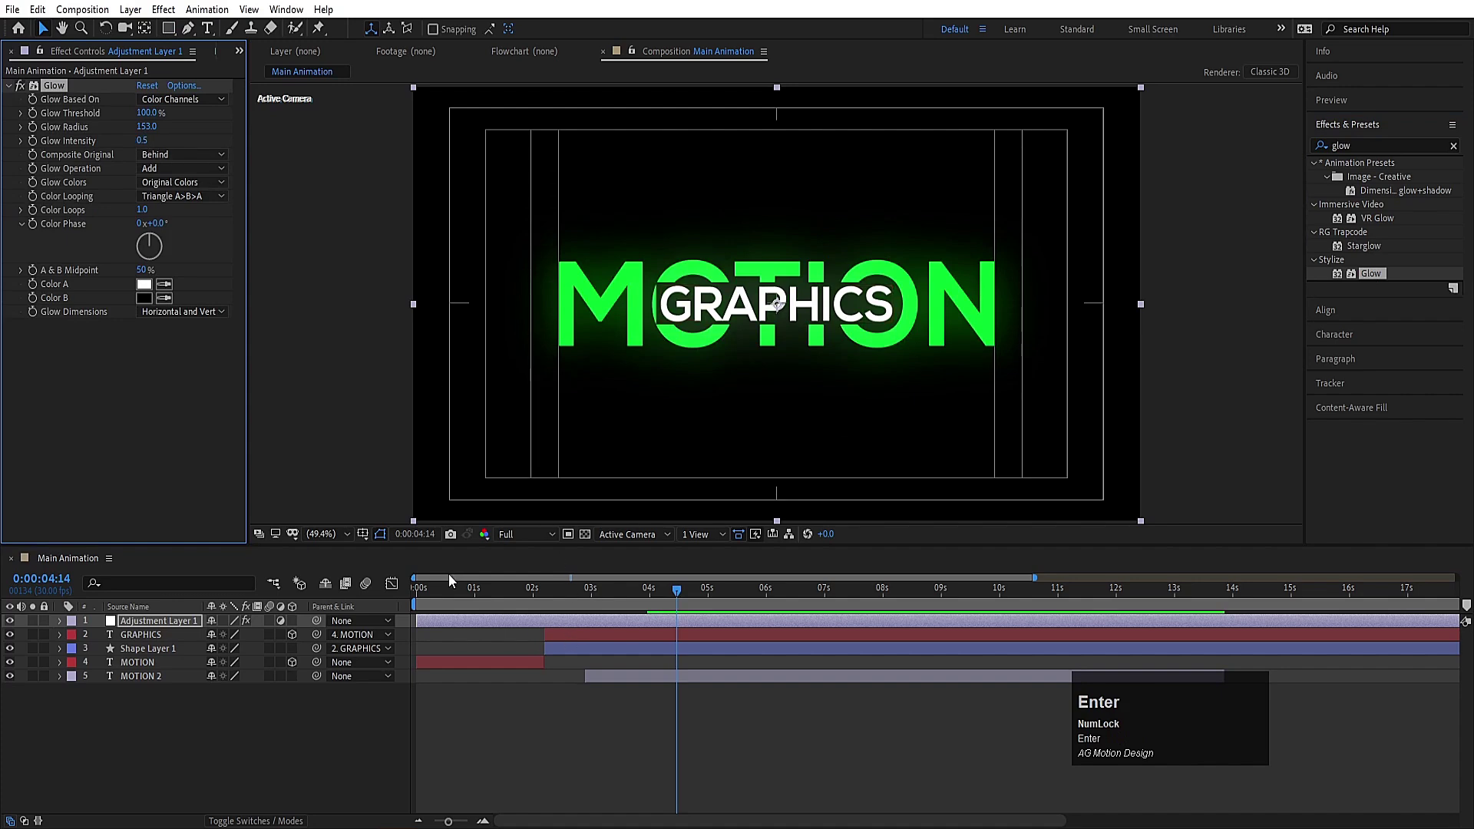
left_click(442, 593)
key("space")
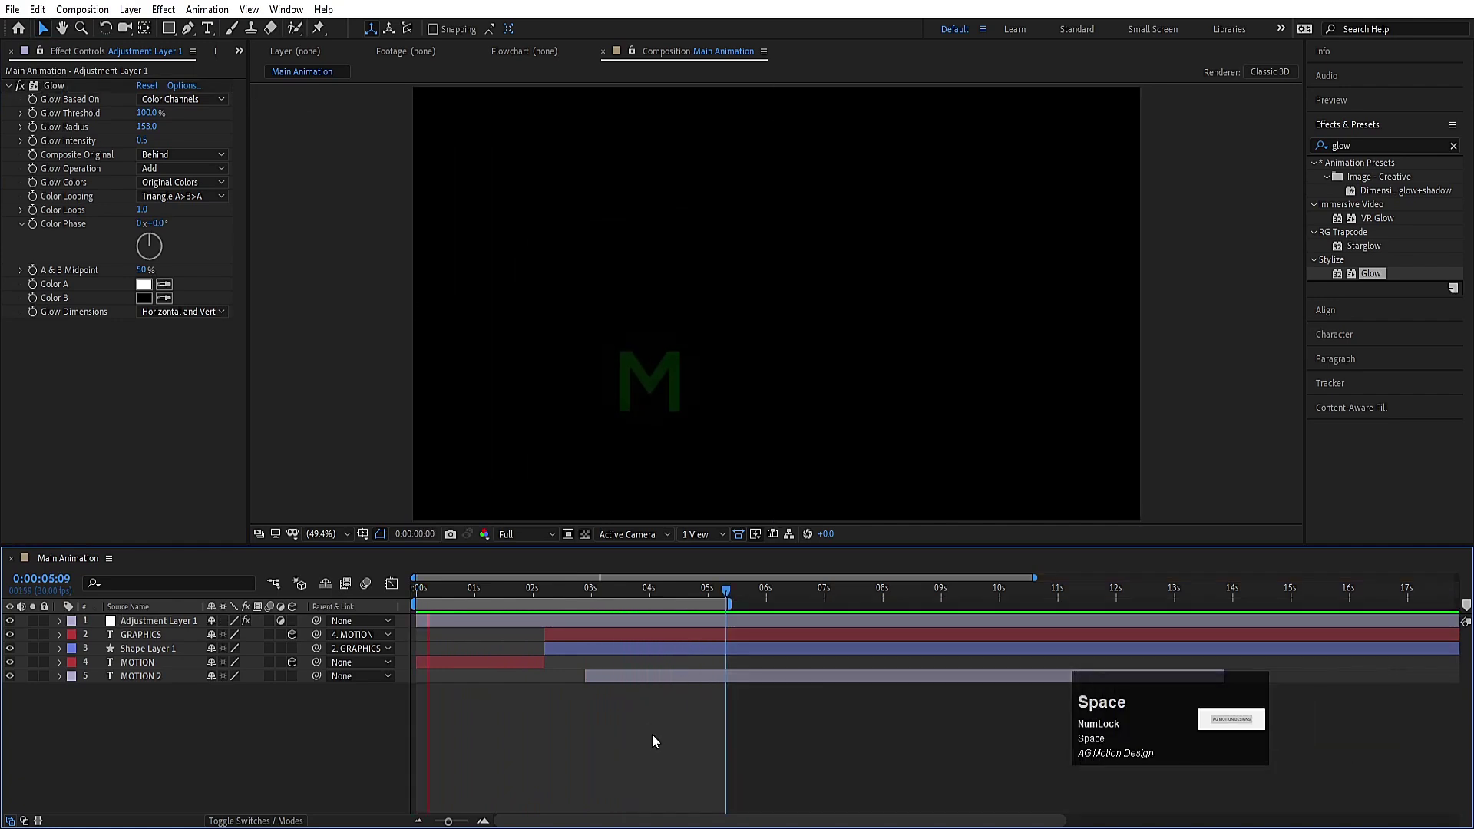
key("space")
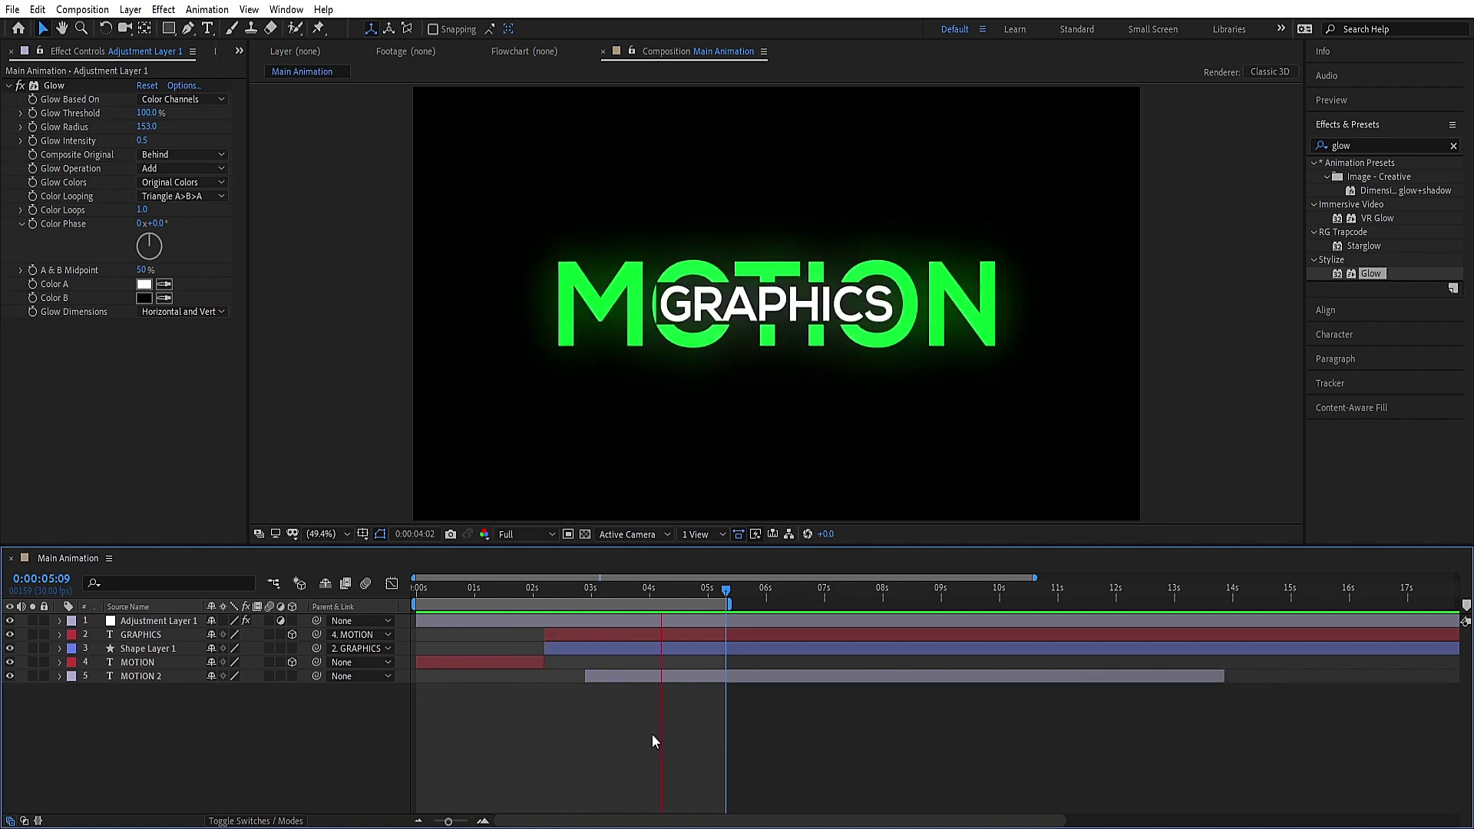
key("space")
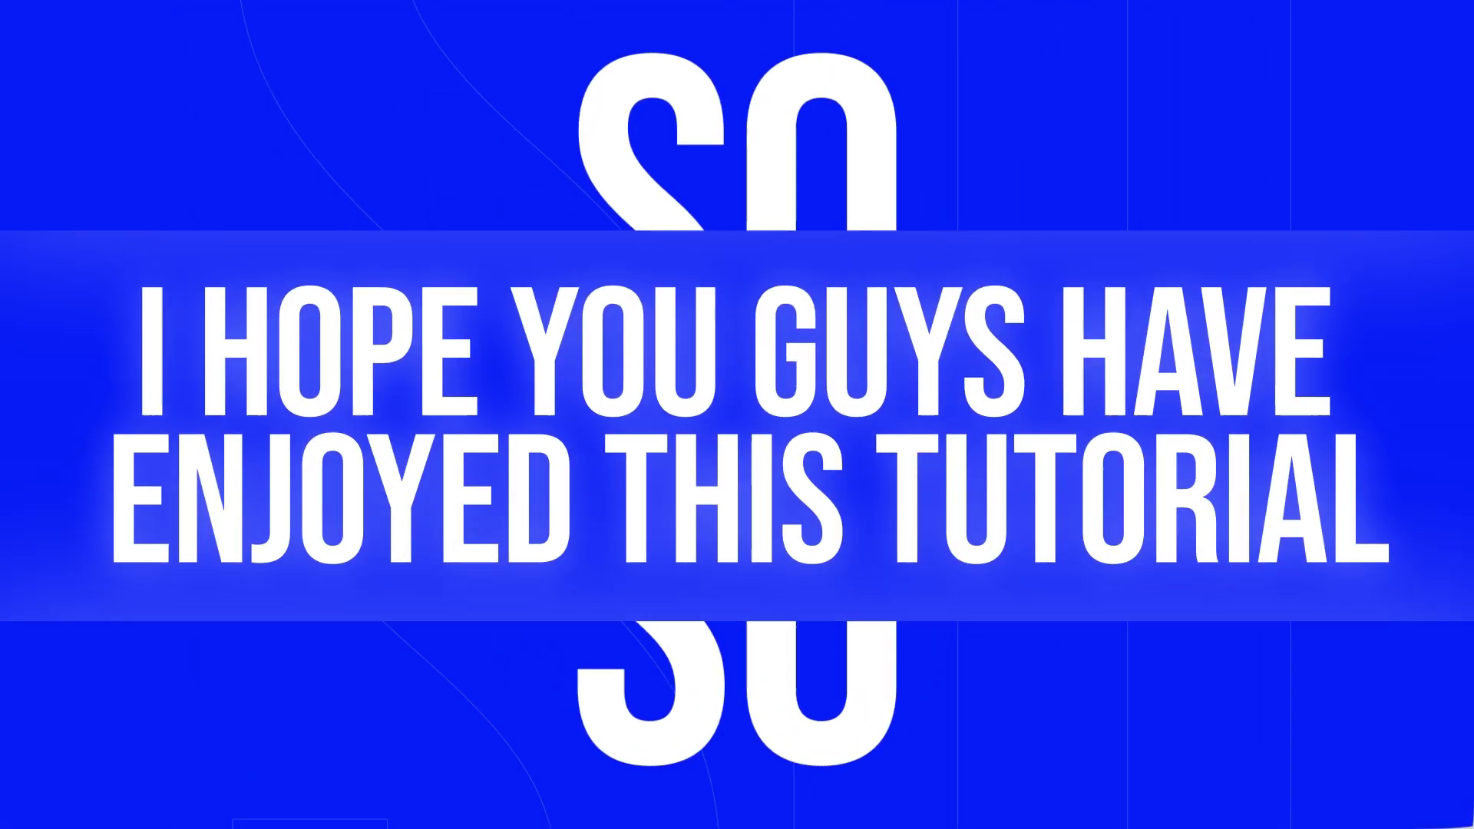